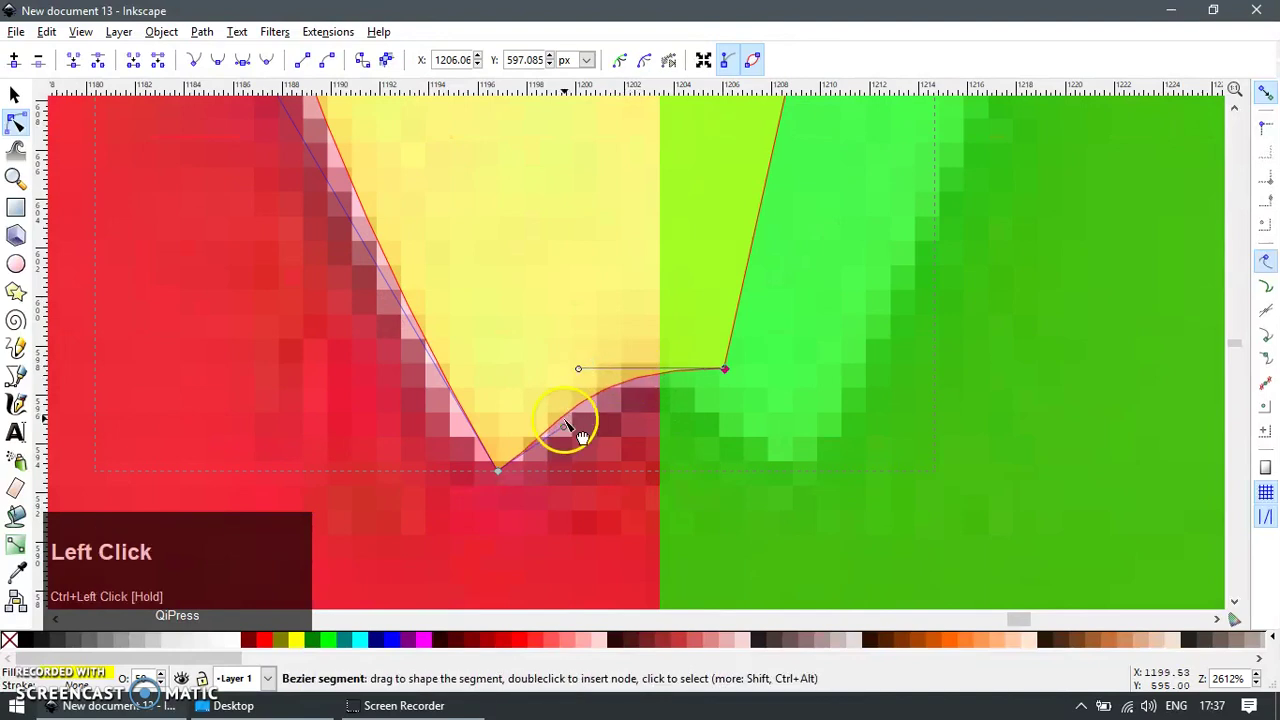
# Curve the body path's bottom corner to follow the outline and select a node on its left edge
pyautogui.scroll(-3)
pyautogui.moveTo(346, 240); pyautogui.dragTo(427, 394)
pyautogui.scroll(-3)
pyautogui.rightClick(416, 244)
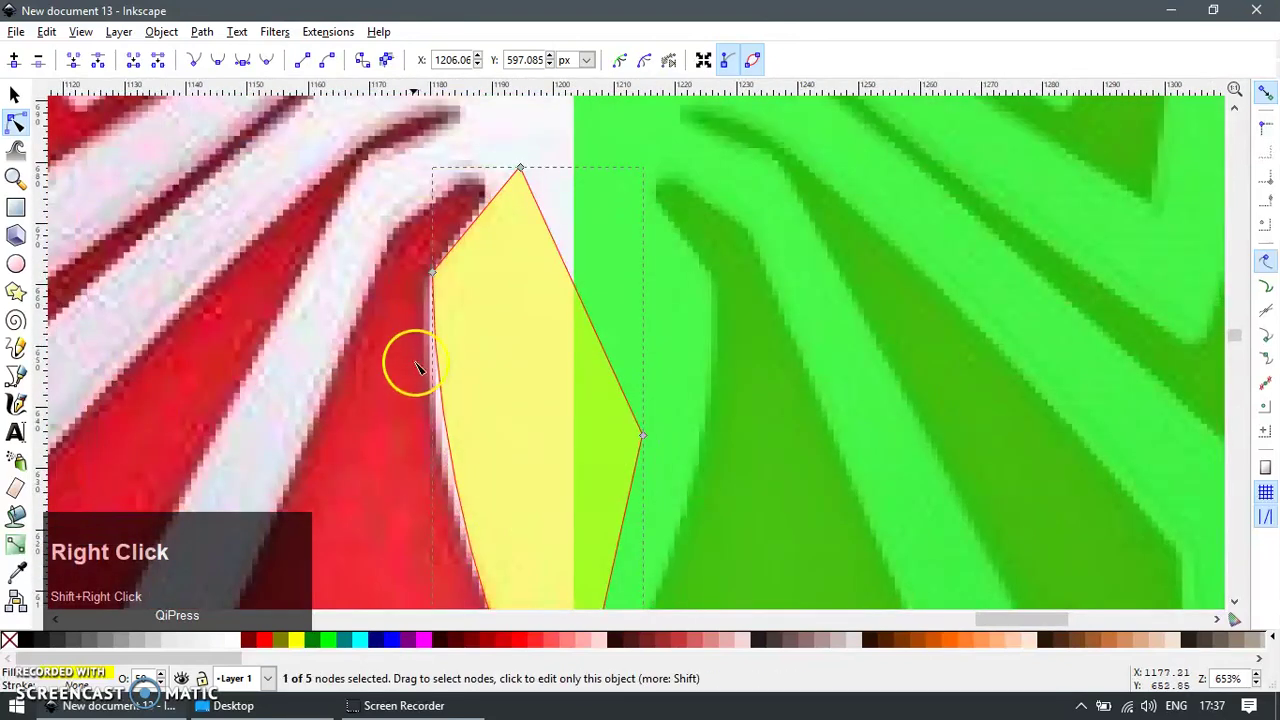
pyautogui.click(412, 260)
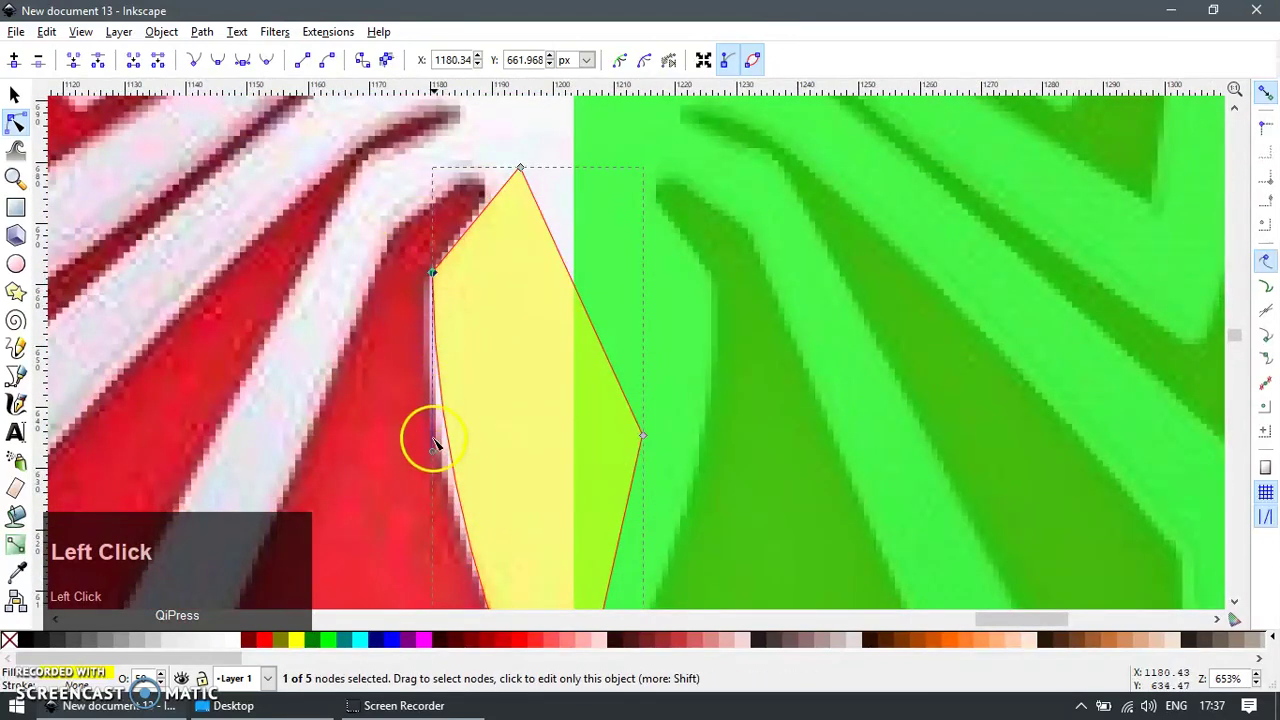
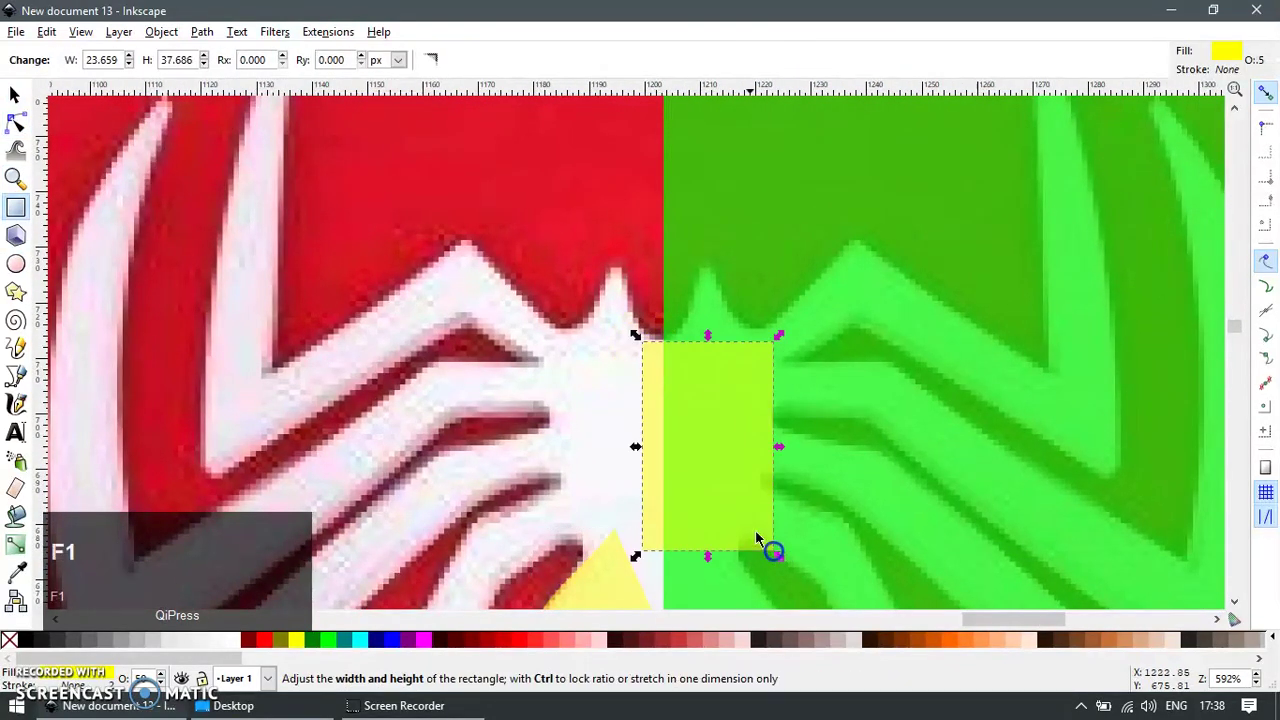
# Convert the rectangle to a path and pull its top corner up into a pointed head tip with curved sides
pyautogui.scroll(3)
pyautogui.moveTo(700, 367); pyautogui.dragTo(668, 363)
pyautogui.press('ctrl+shift+c')
pyautogui.press('F2')
pyautogui.click(652, 334)
pyautogui.scroll(3)
pyautogui.press('F1')
pyautogui.moveTo(623, 321); pyautogui.dragTo(593, 320)
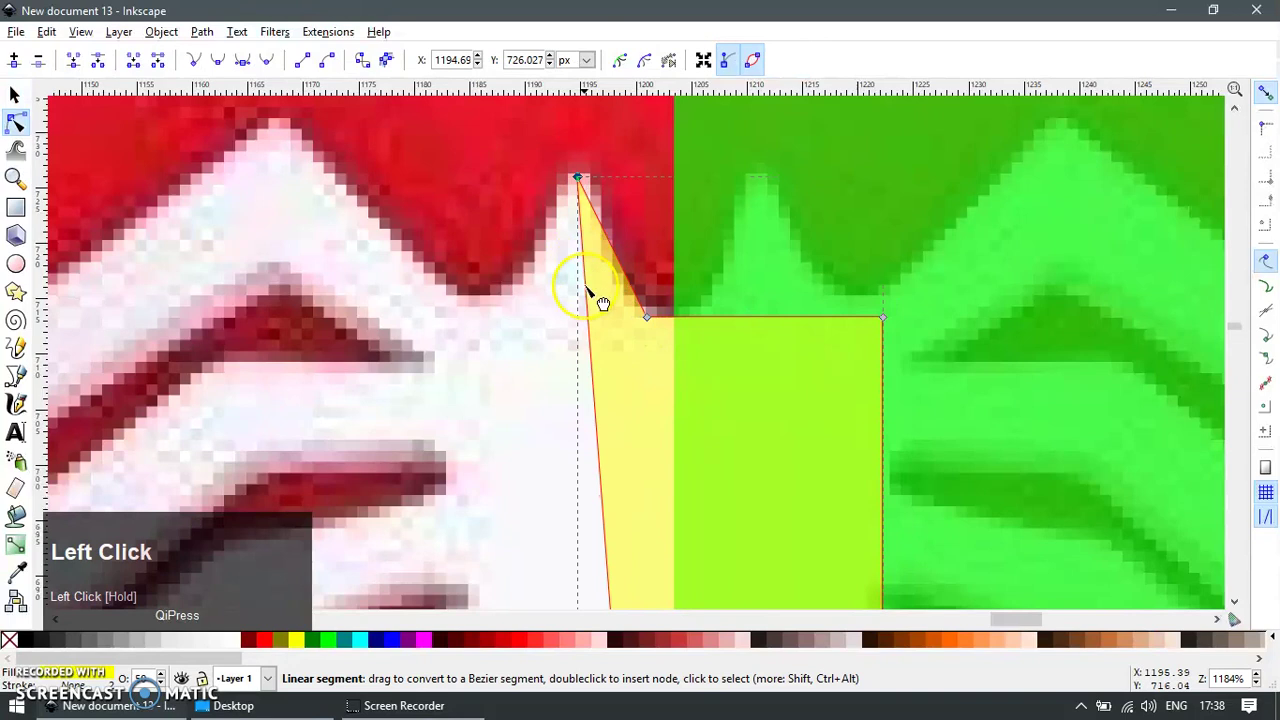
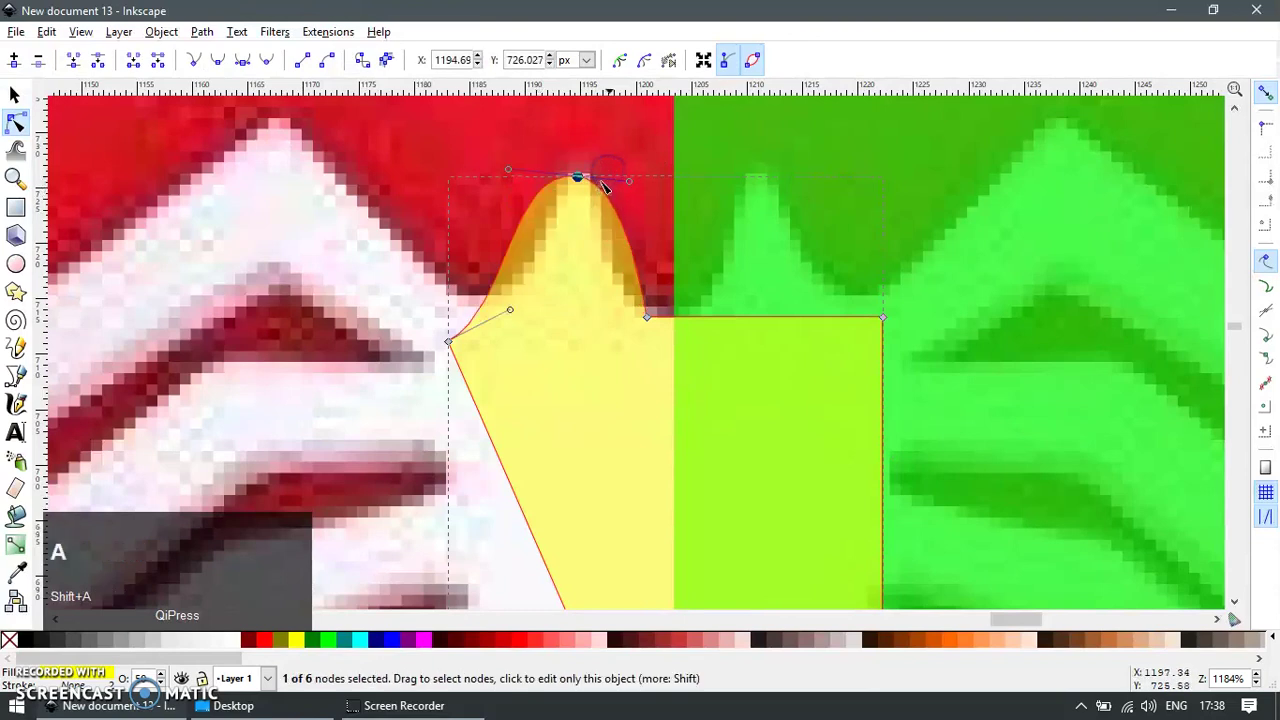
pyautogui.moveTo(641, 186); pyautogui.dragTo(648, 319)
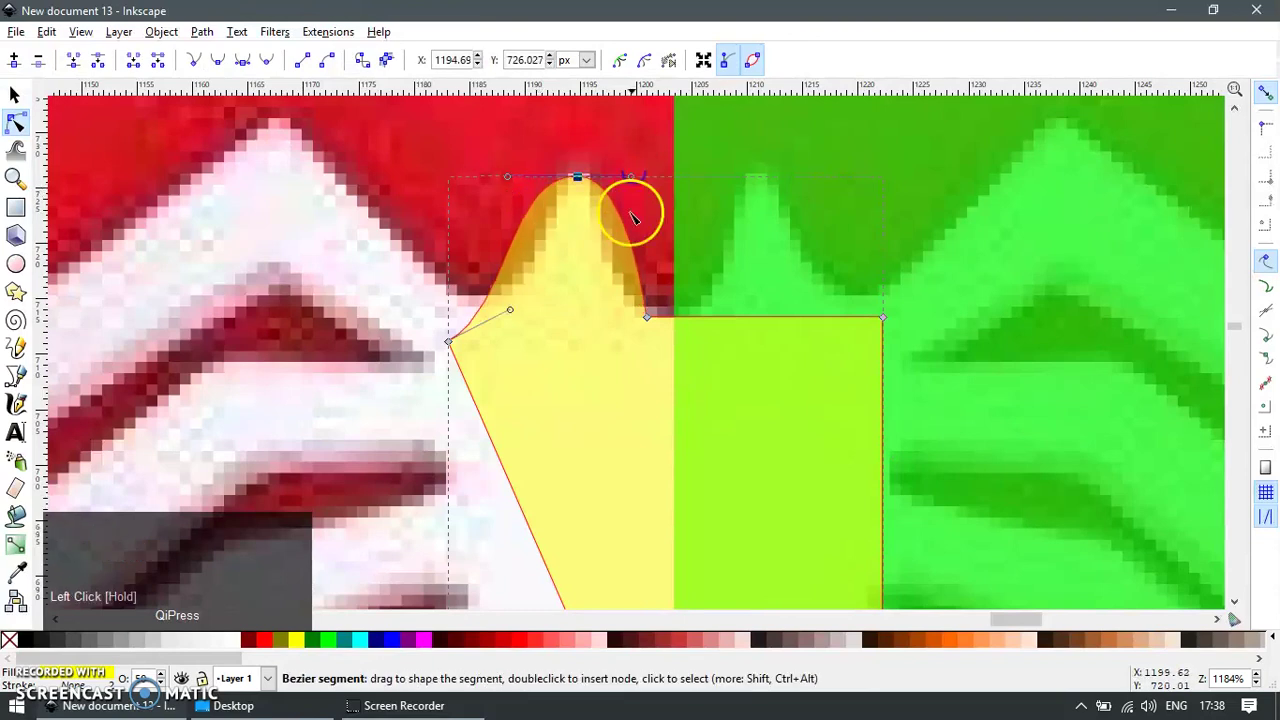
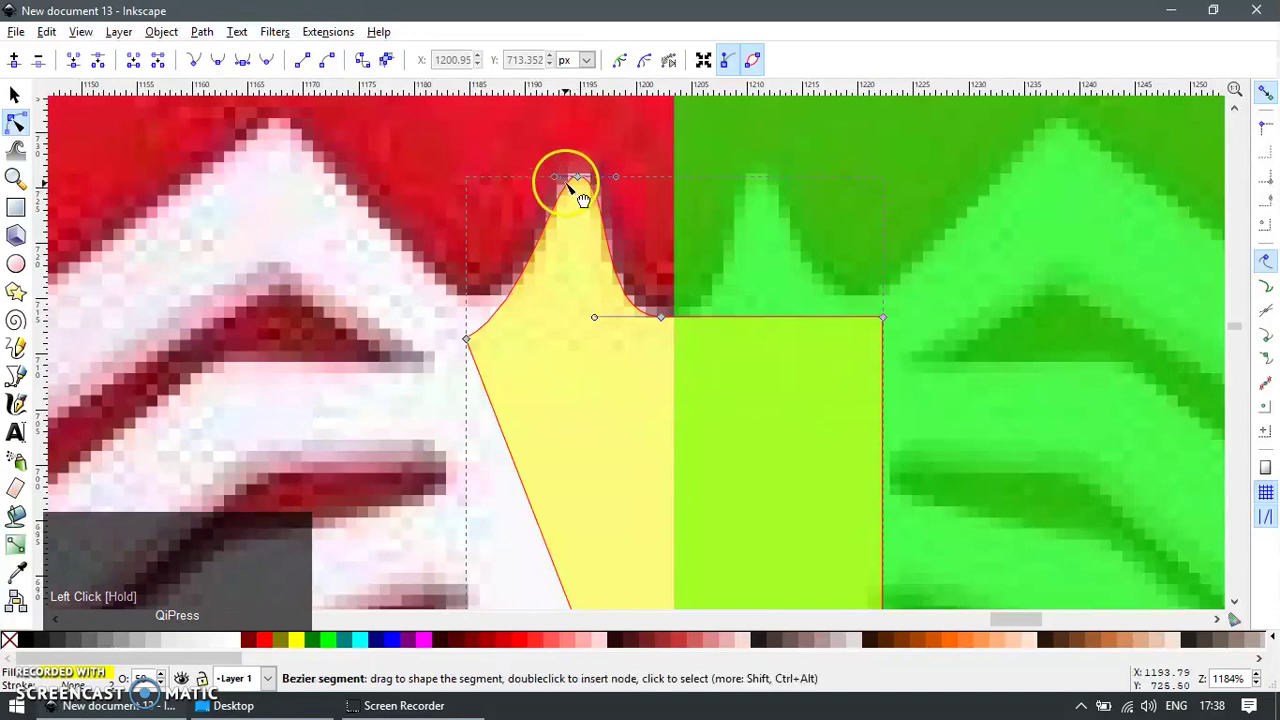
# Smooth the curve where the head meets the shoulder, working from the tip and bottom body nodes
pyautogui.click(555, 181)
pyautogui.scroll(-3)
pyautogui.press('F1')
pyautogui.scroll(3)
pyautogui.press('F2')
pyautogui.click(655, 386)
pyautogui.scroll(3)
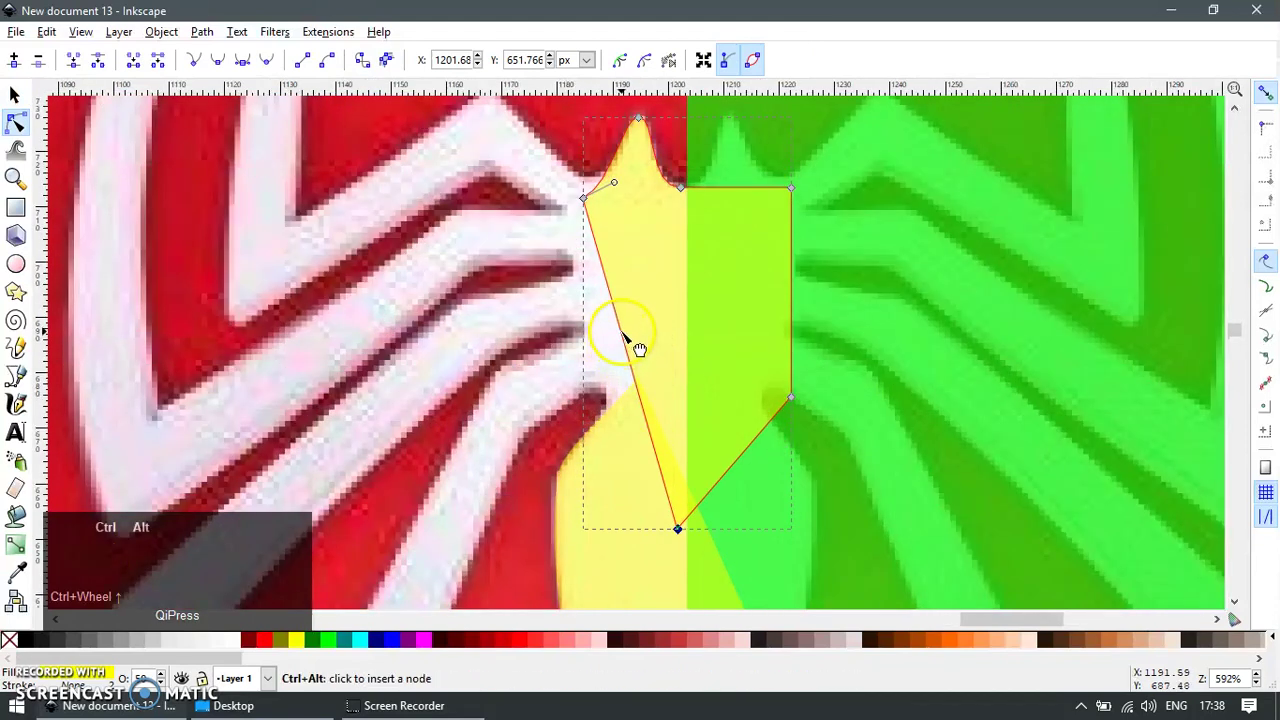
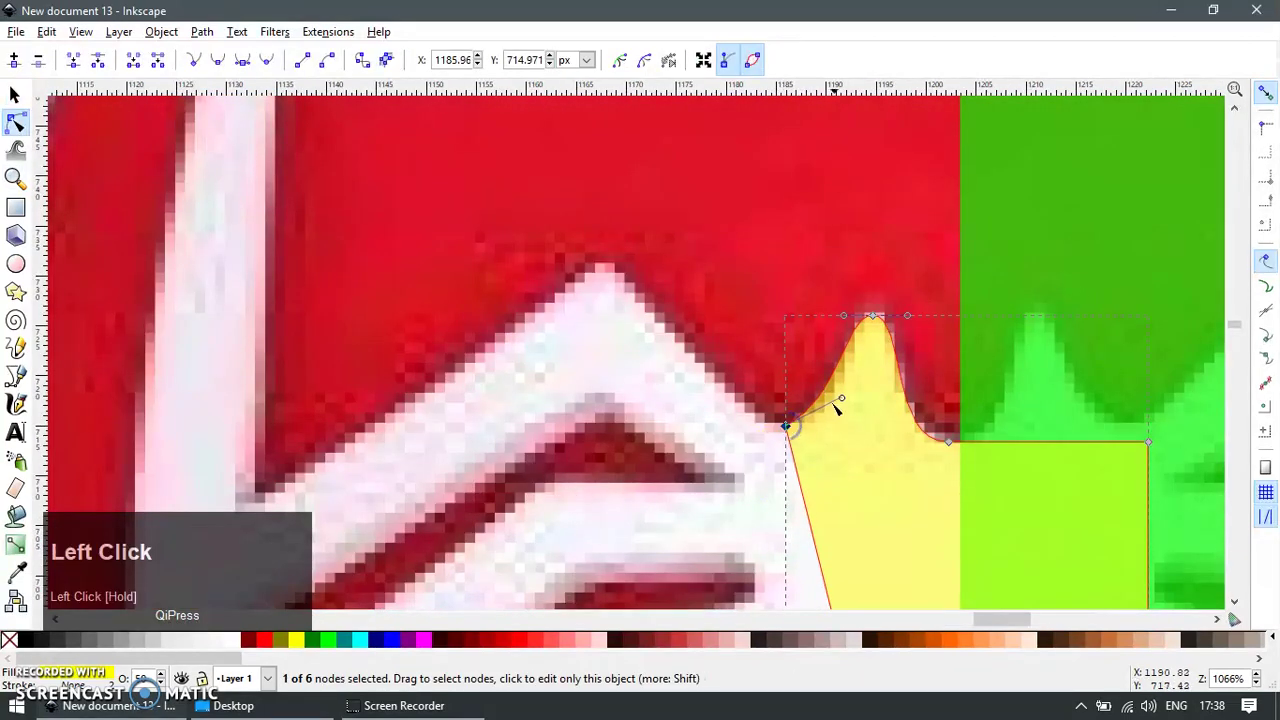
pyautogui.moveTo(852, 424); pyautogui.dragTo(860, 381)
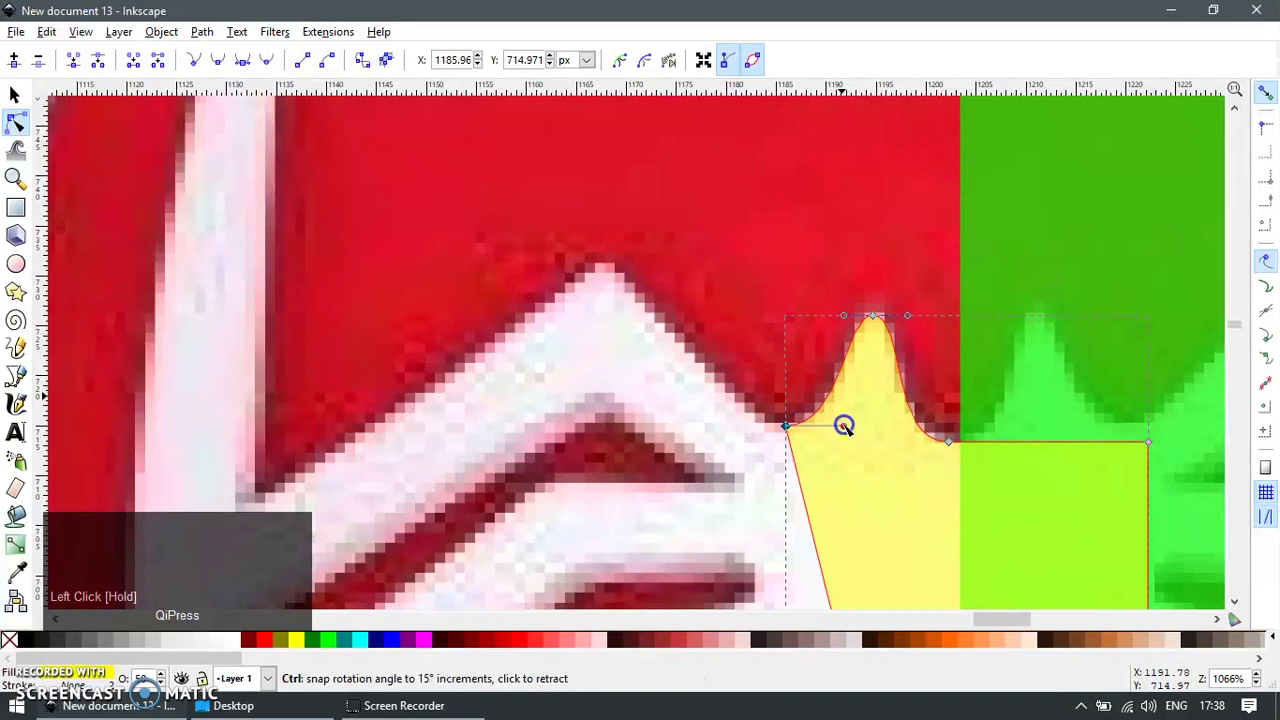
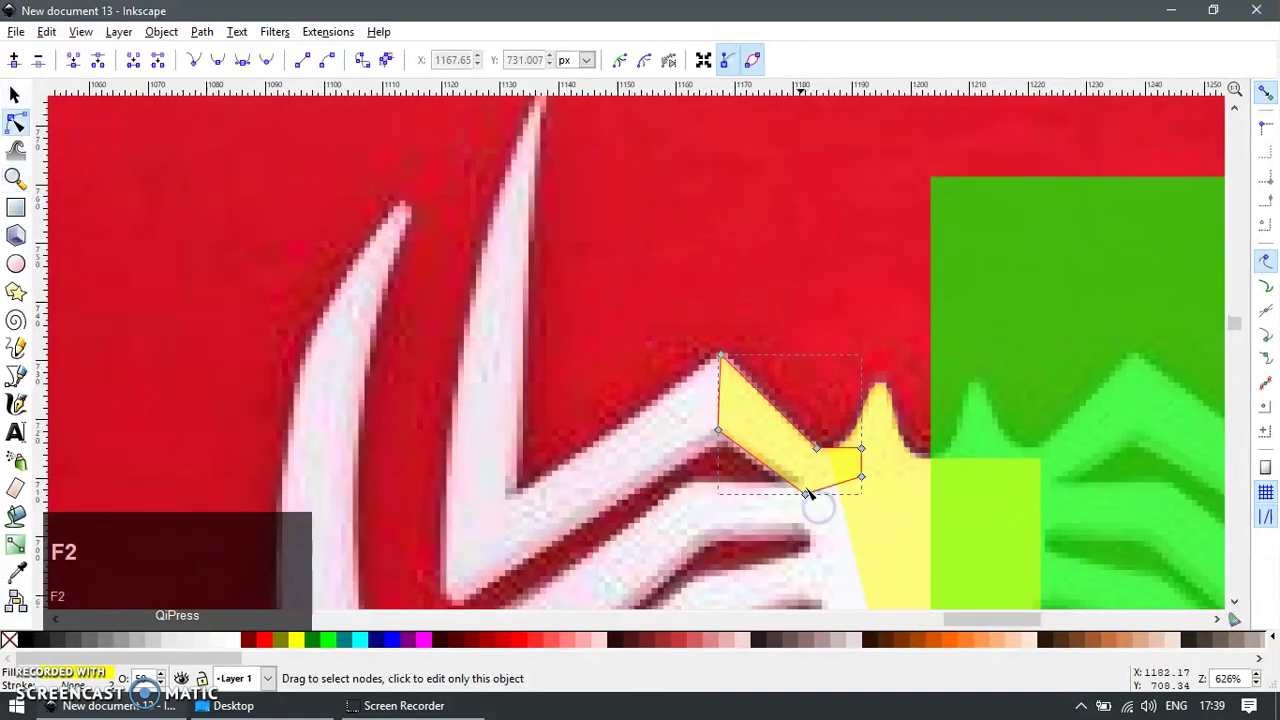
# Draw the top-left leg with the pen and pull its end leftward up to the pointed tip
pyautogui.rightClick(756, 438)
pyautogui.press('b')
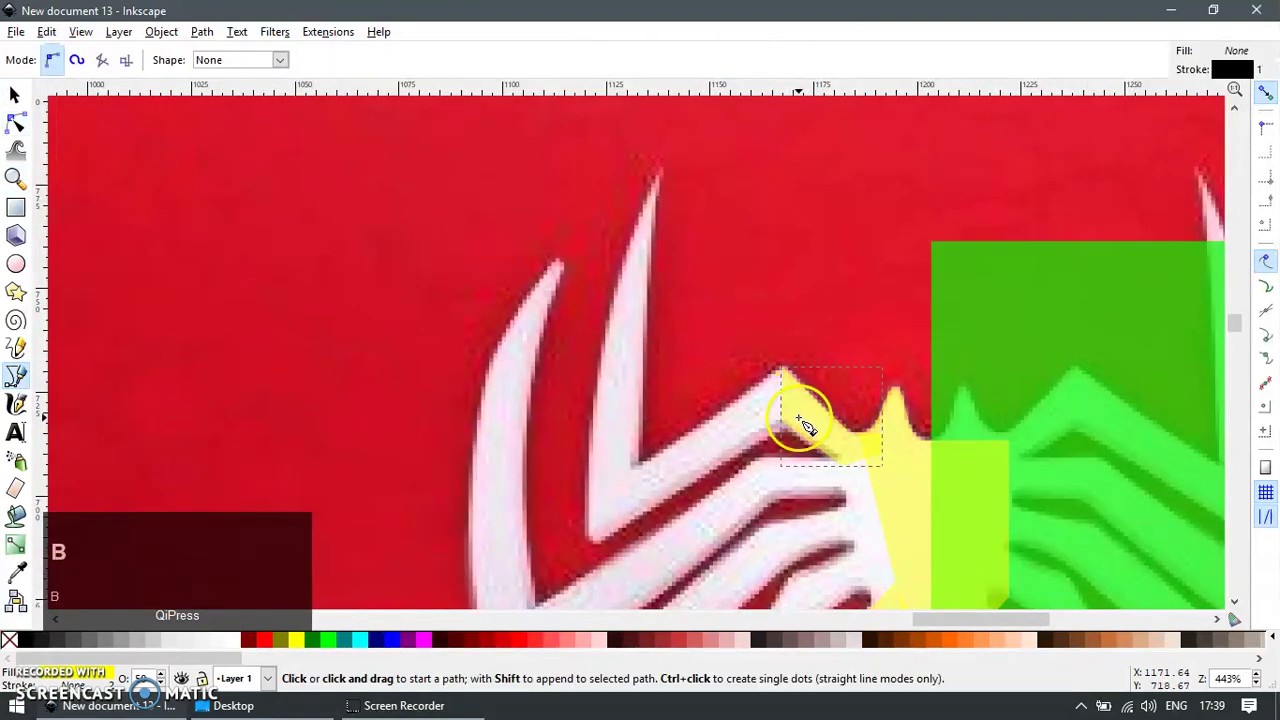
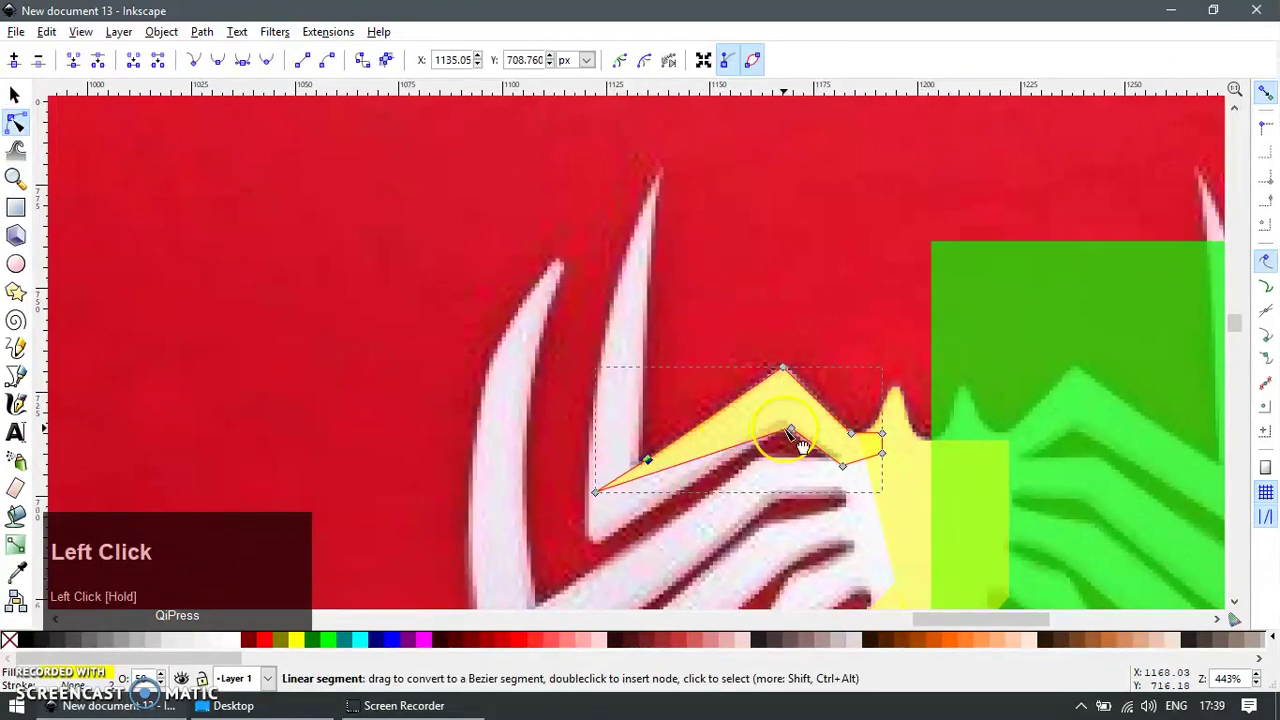
pyautogui.press('F1')
pyautogui.moveTo(634, 484); pyautogui.dragTo(620, 481)
pyautogui.press('F1')
pyautogui.moveTo(624, 486); pyautogui.dragTo(571, 467)
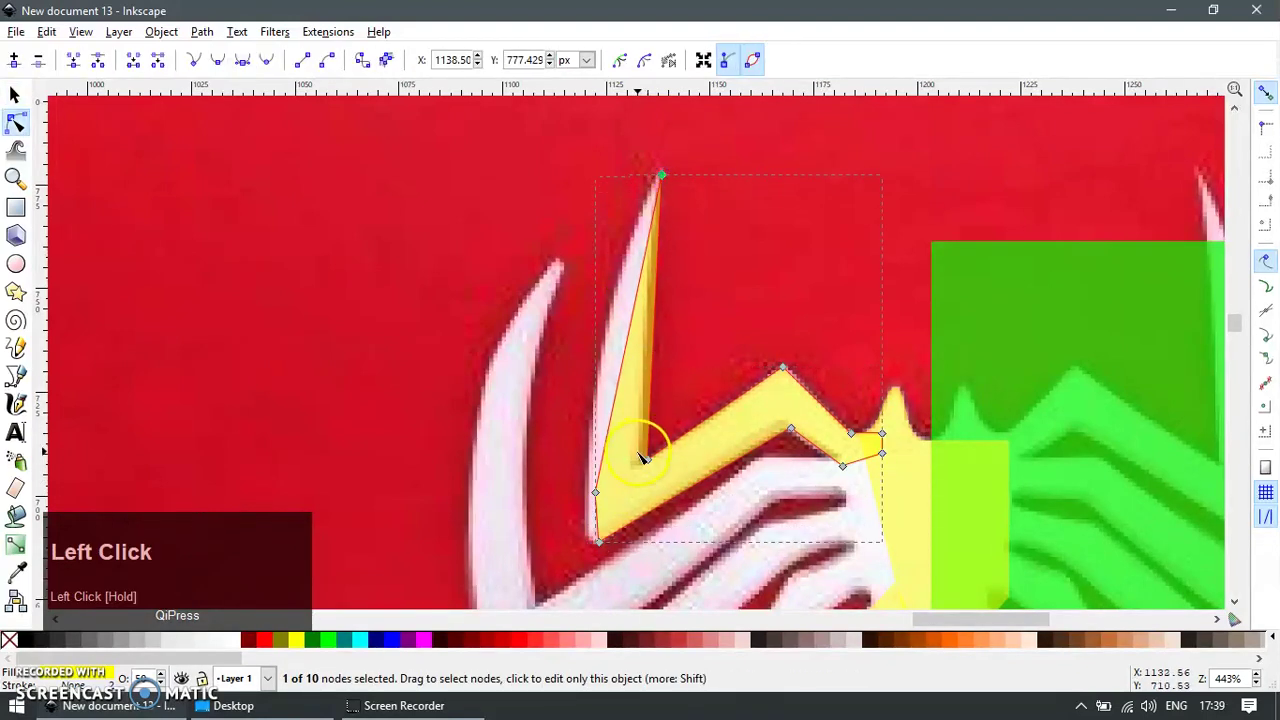
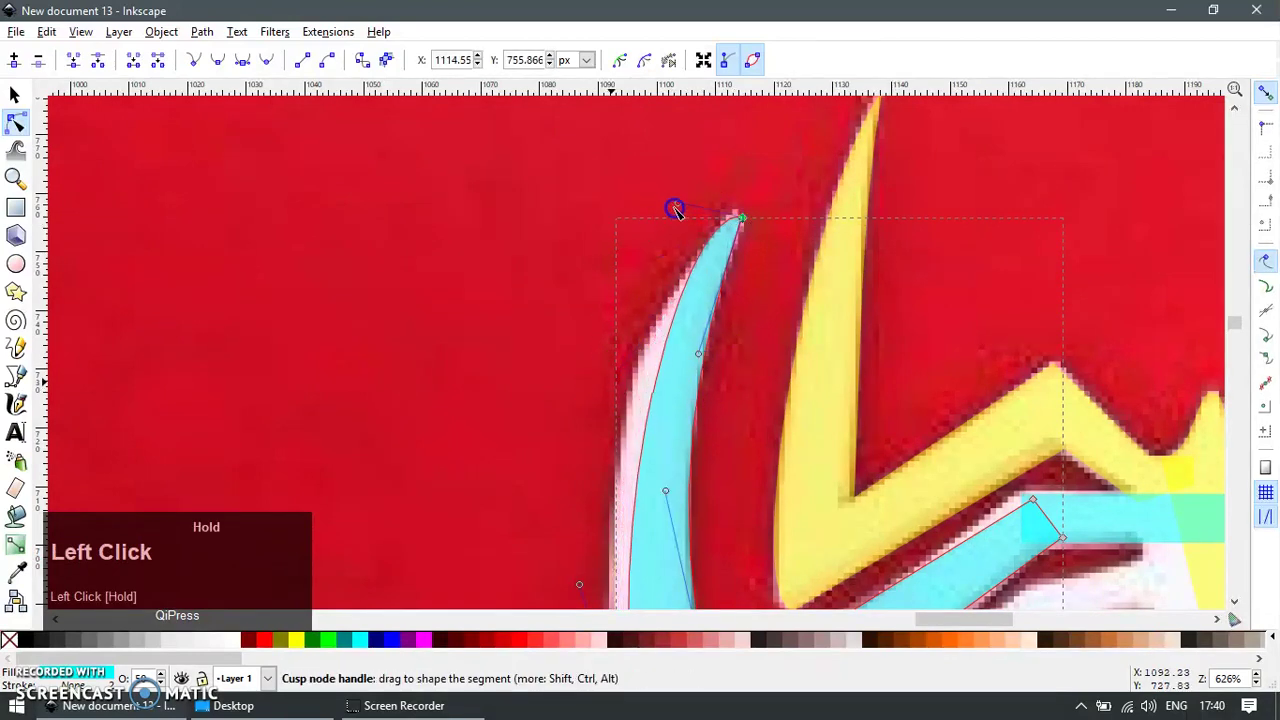
# Curve the outer edge of the cyan second leg to match the hooked reference leg, then select the whole shape
pyautogui.press('ctrl+z')
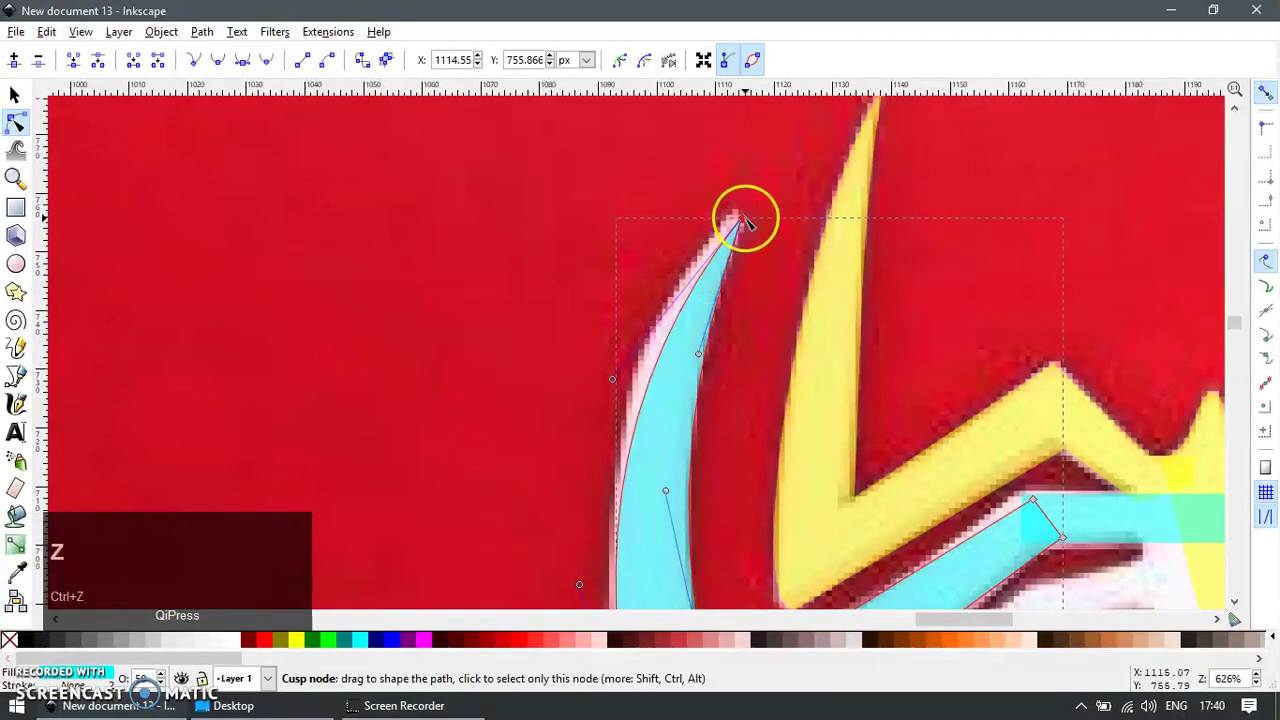
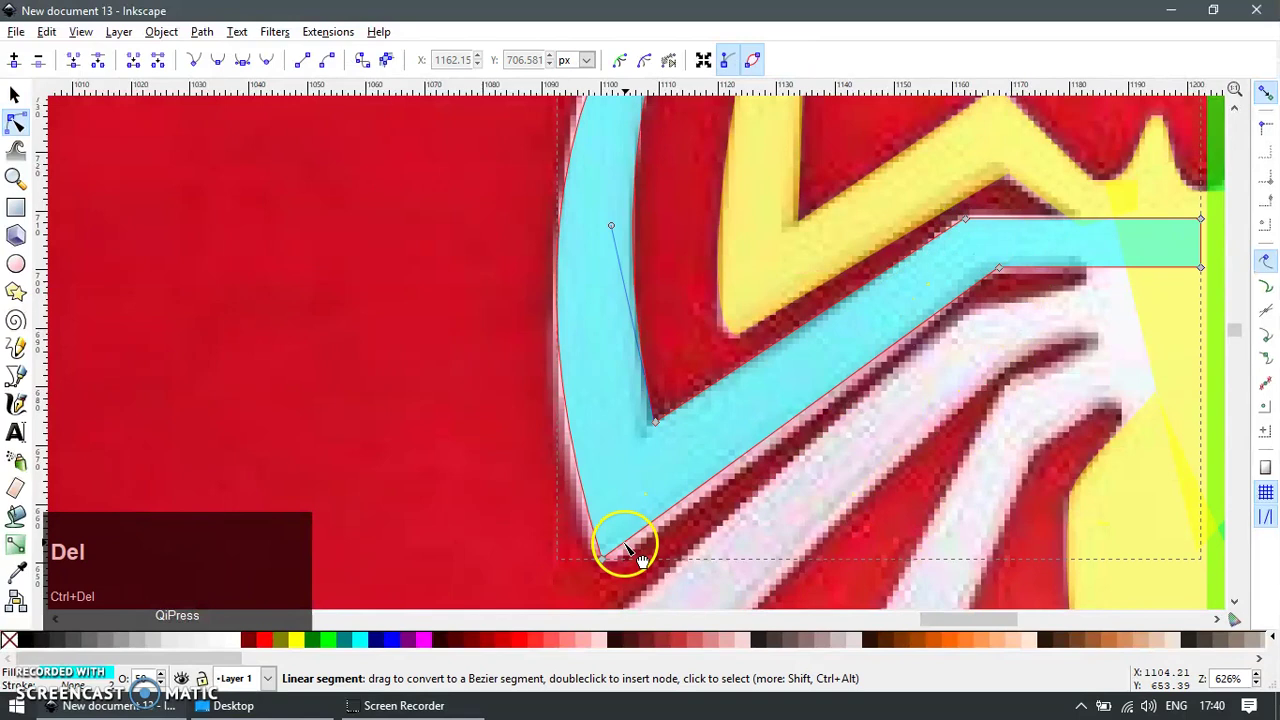
pyautogui.moveTo(637, 543); pyautogui.dragTo(595, 333)
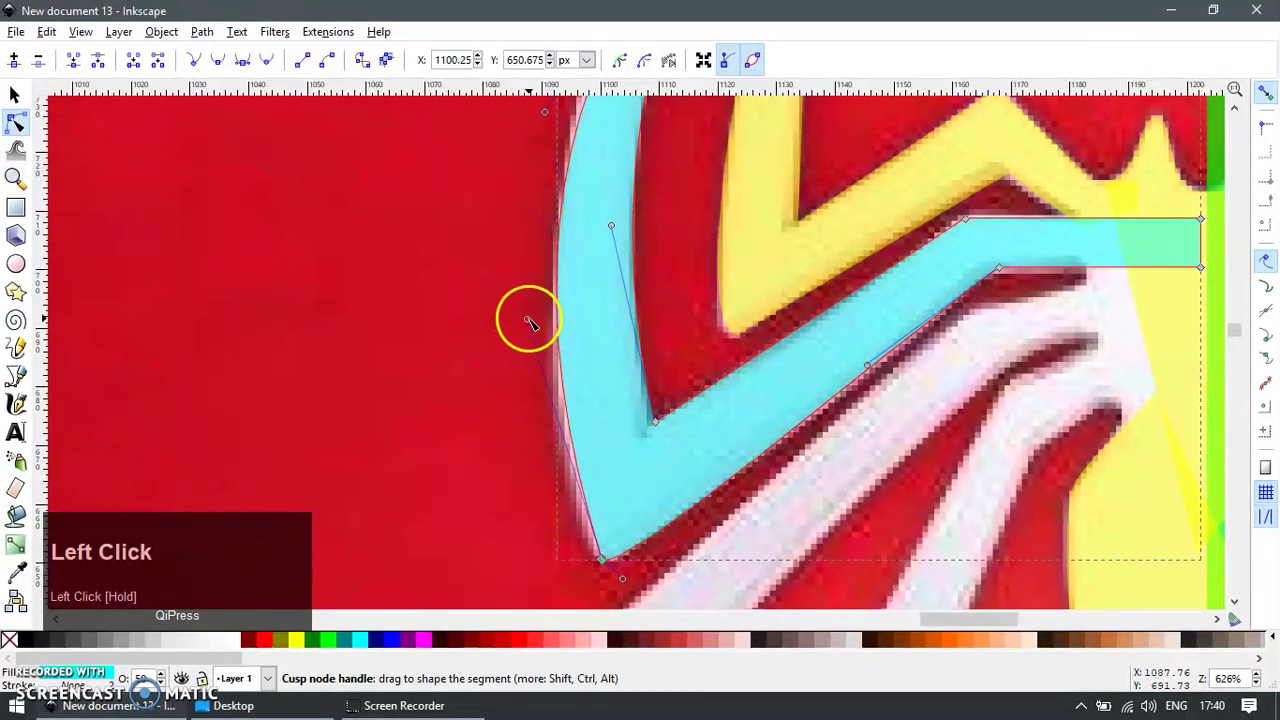
pyautogui.scroll(-3)
pyautogui.click(576, 231)
pyautogui.scroll(-3)
pyautogui.press('F1')
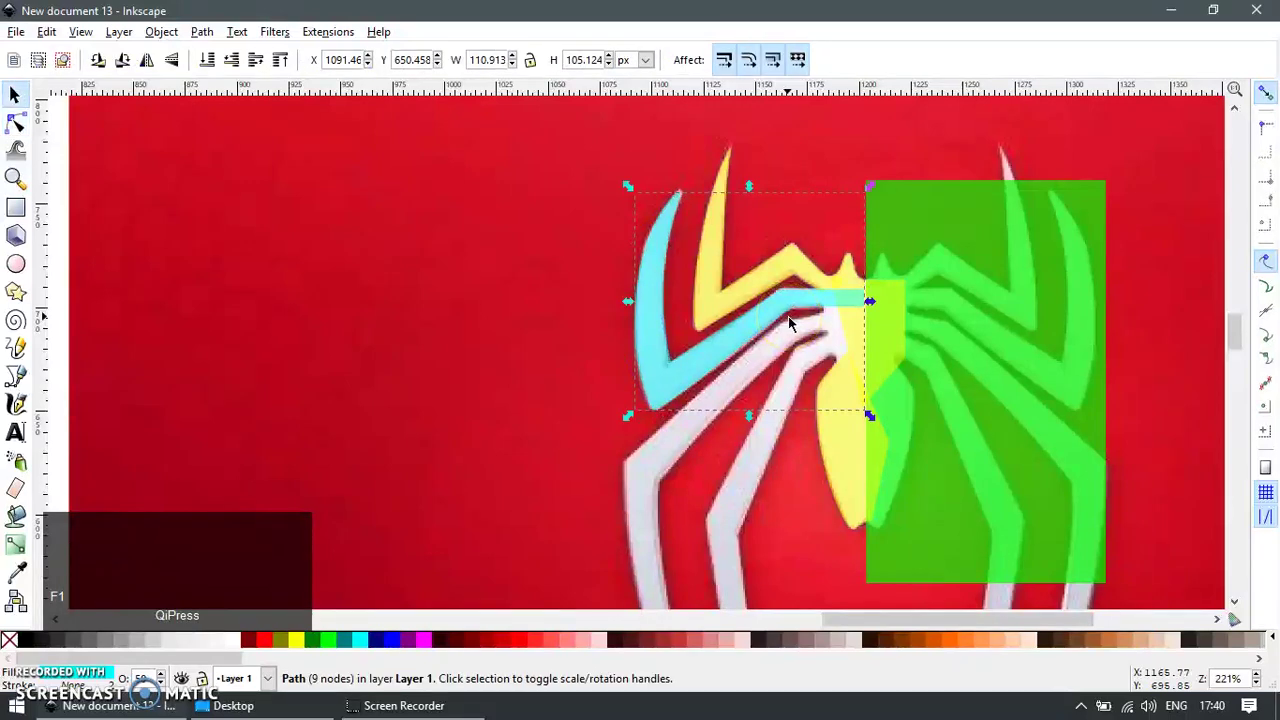
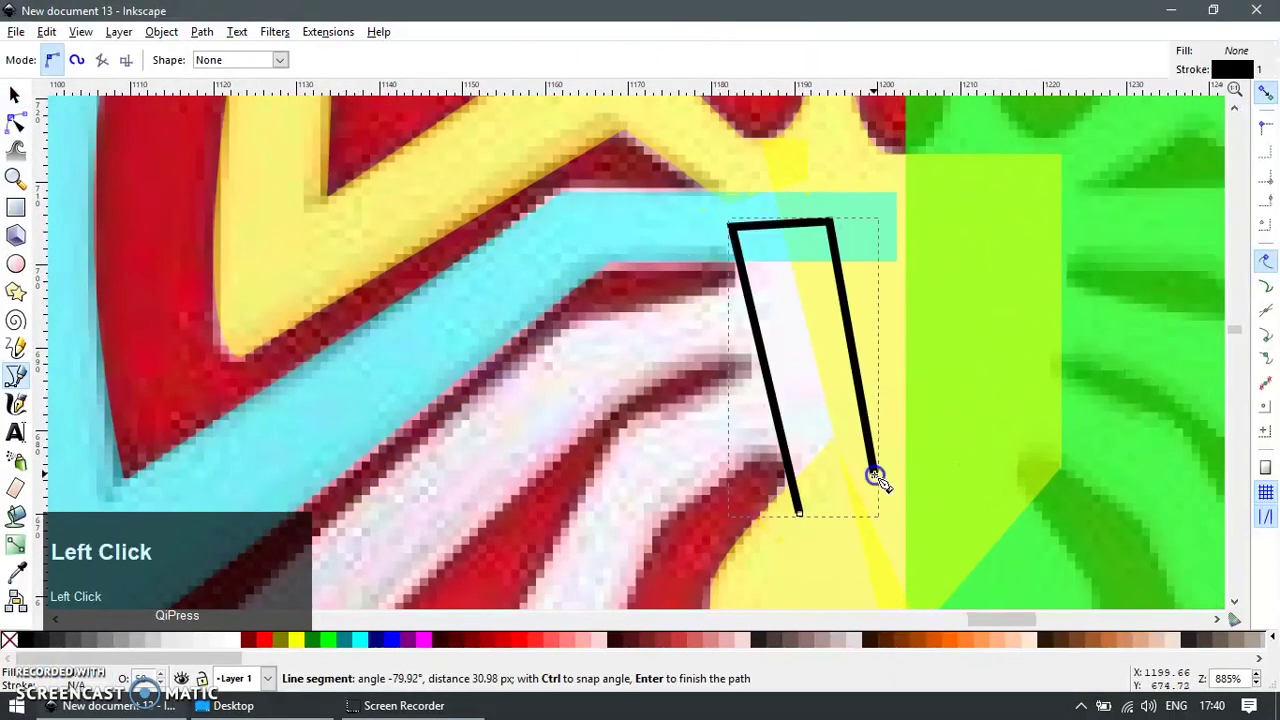
# Finish the newly drawn closed lower-leg path and return to selecting whole objects
pyautogui.press('ctrl+shift+=')
pyautogui.press('F1')
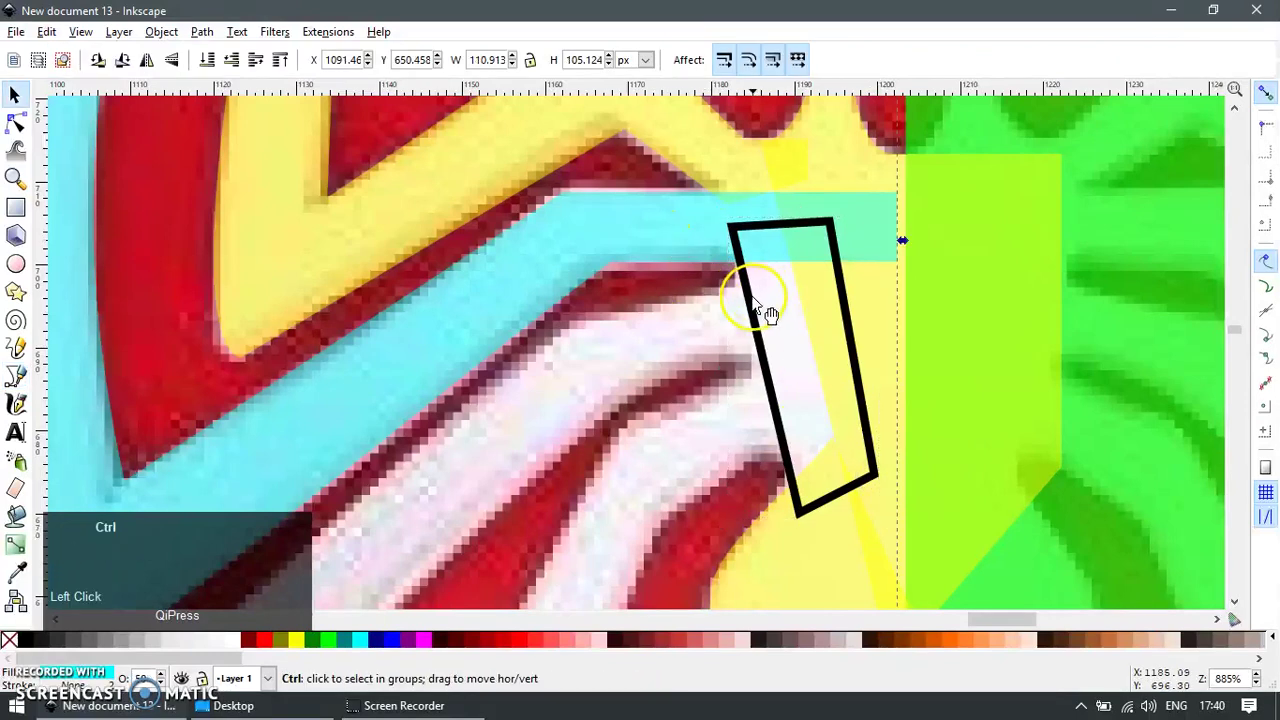
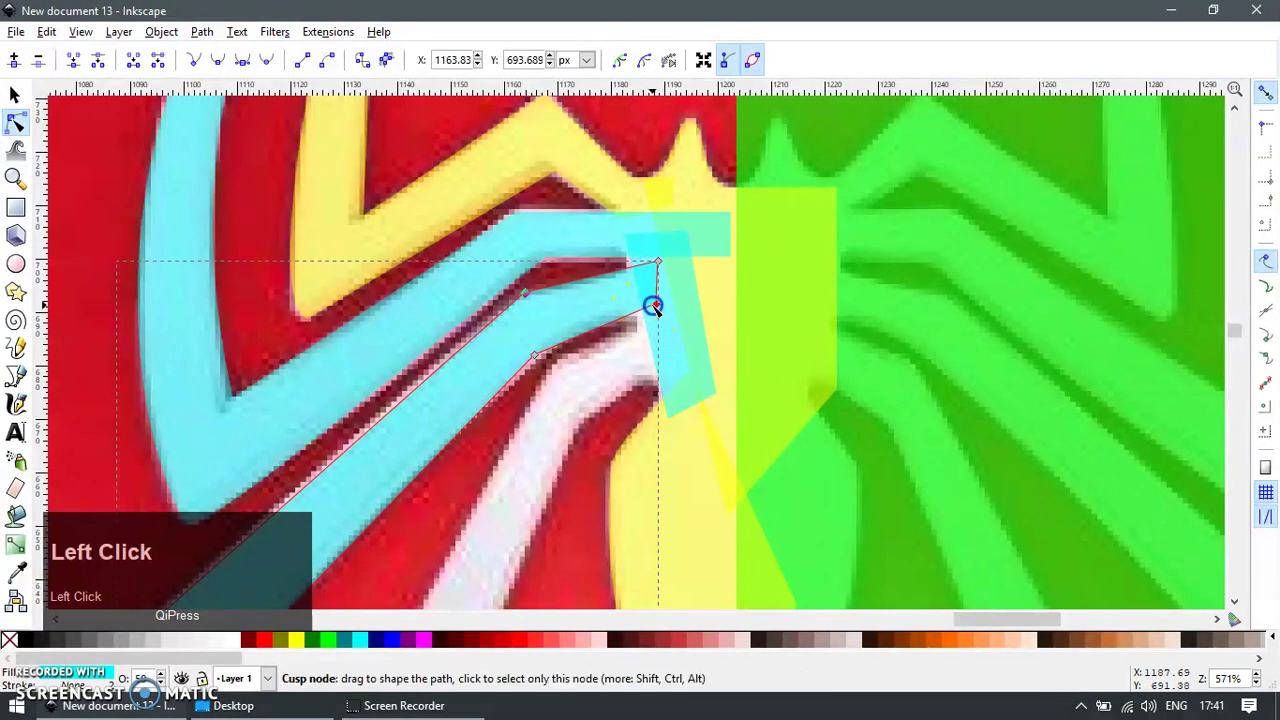
pyautogui.scroll(-3)
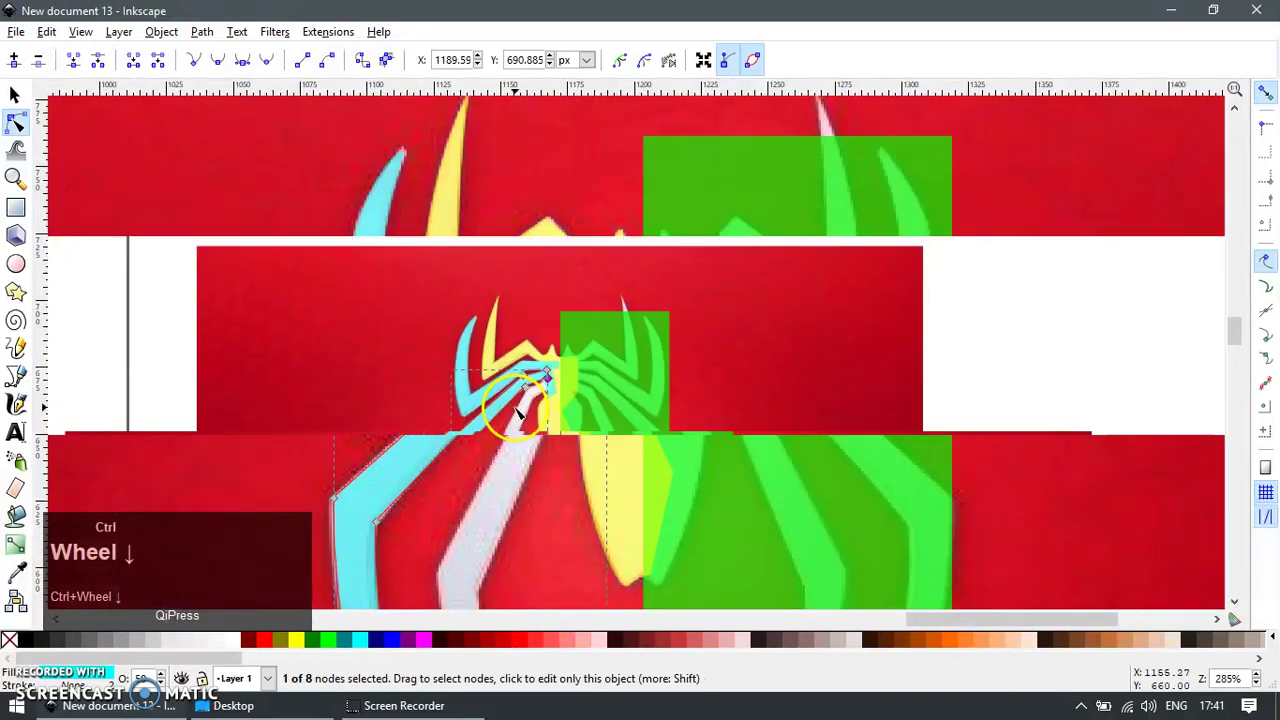
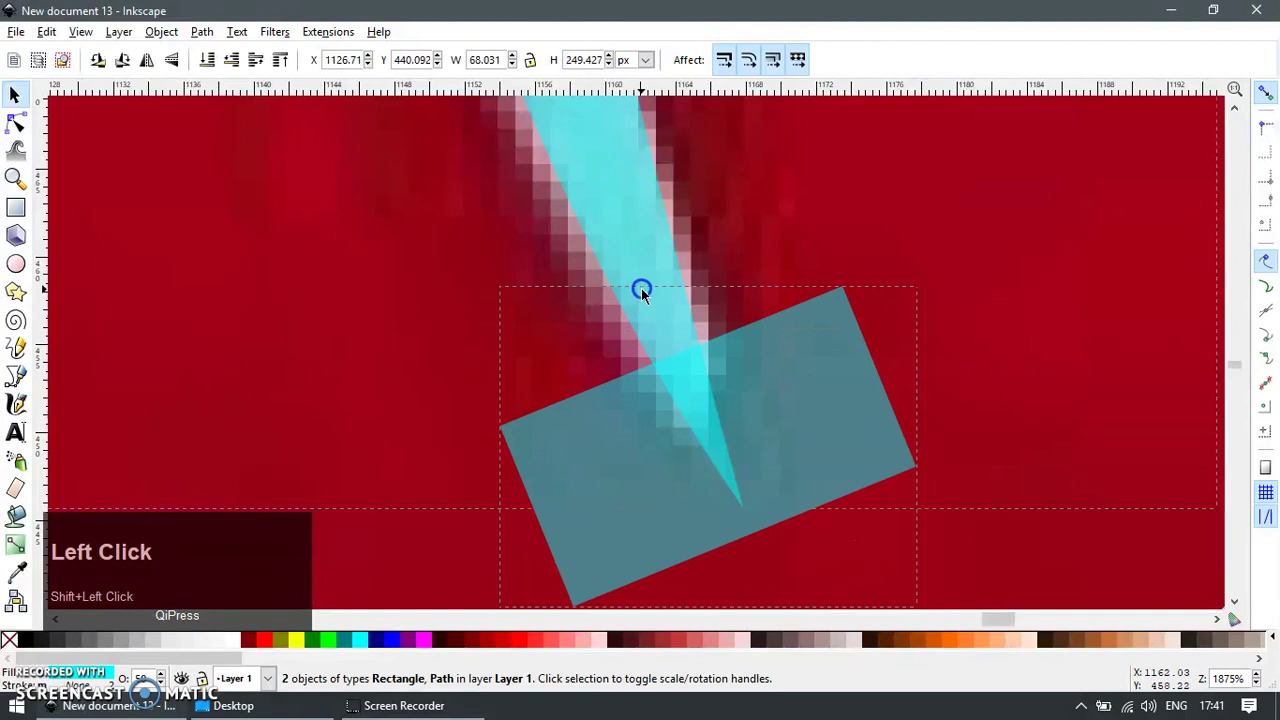
# Pull the traced leg's tip outline into a point matching the reference
pyautogui.press('F2')
pyautogui.moveTo(683, 354); pyautogui.dragTo(681, 425)
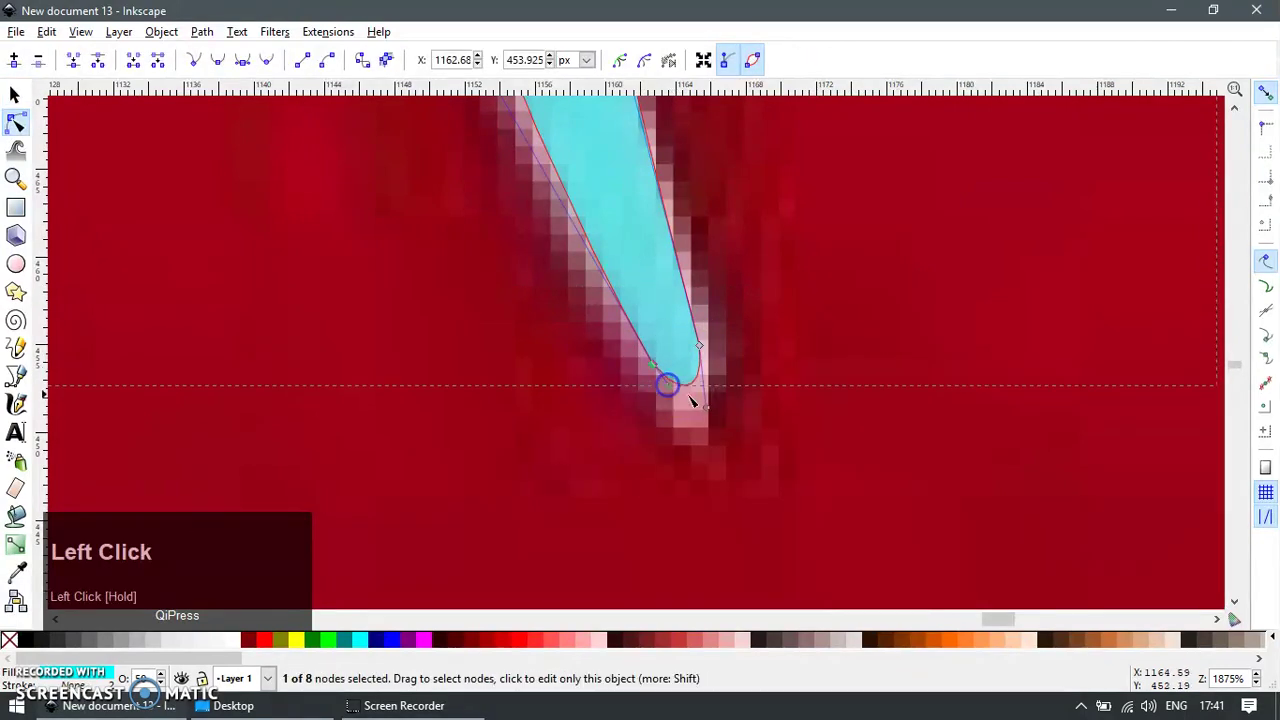
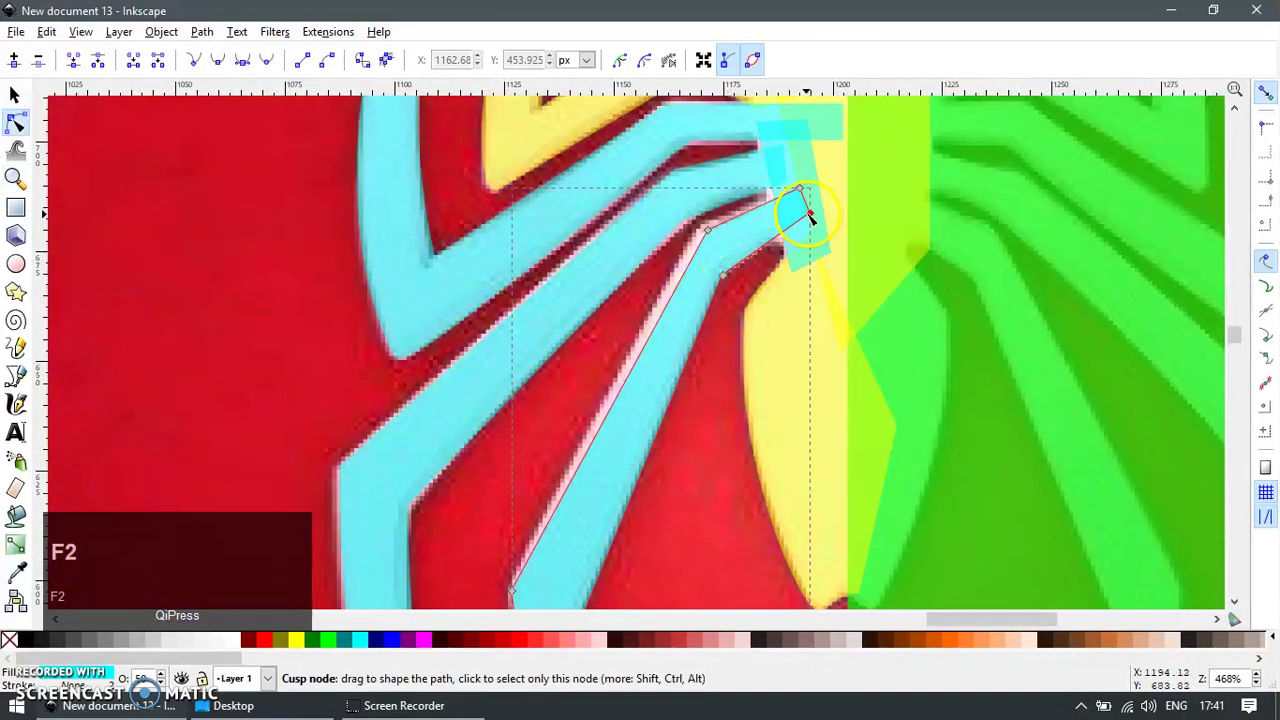
# Select the next leg's tip node to reposition its corner toward the body
pyautogui.click(816, 216)
pyautogui.rightClick(741, 249)
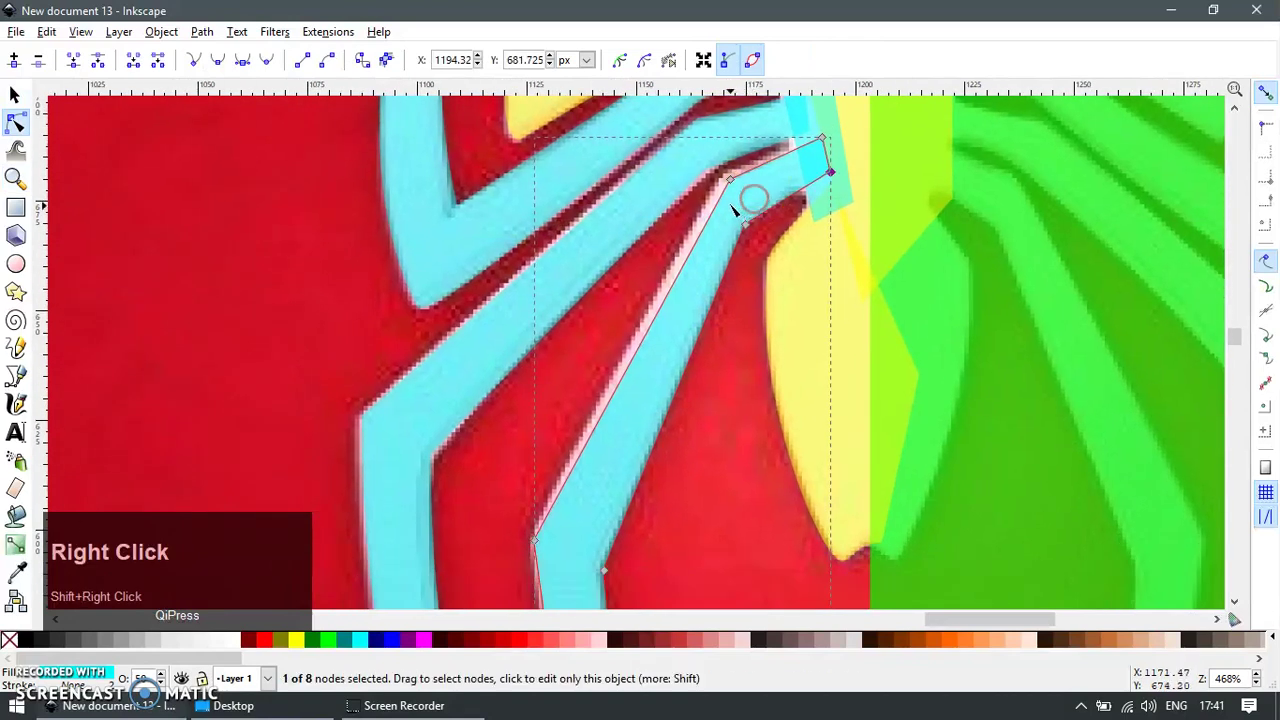
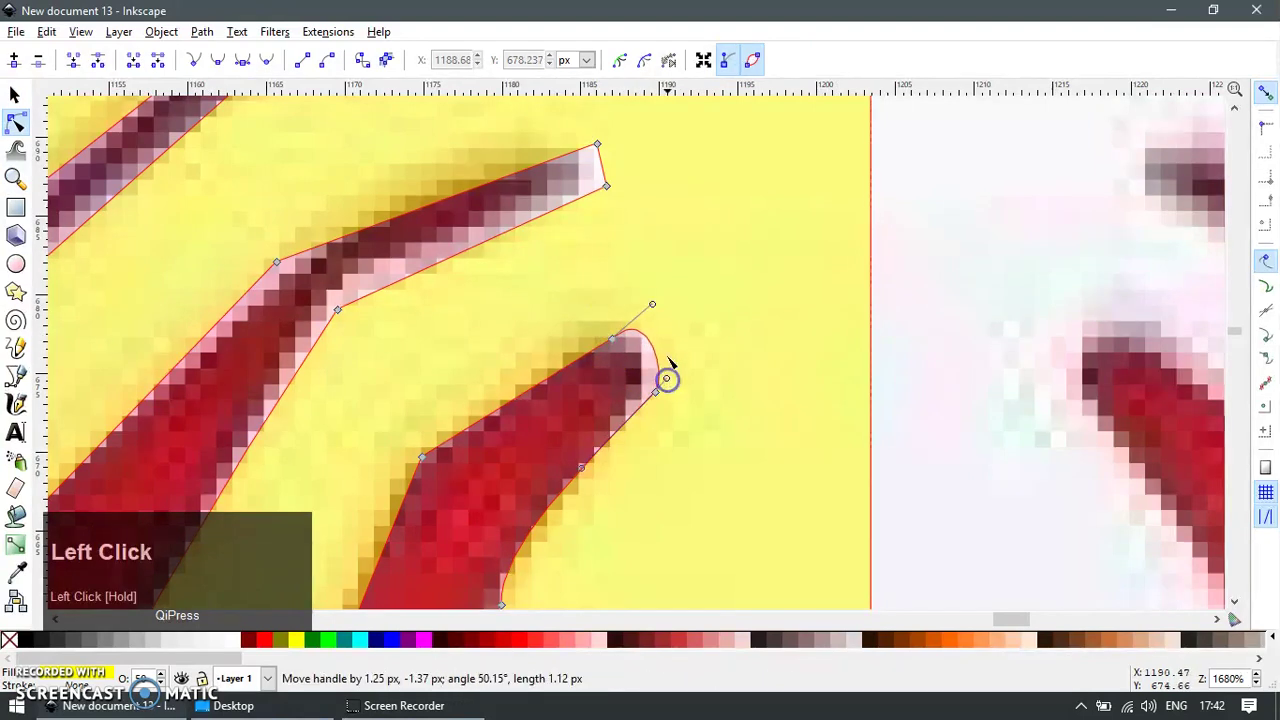
# Remove surplus nodes at a leg tip and reshape its curve into a rounded end
pyautogui.rightClick(638, 237)
pyautogui.click(614, 301)
pyautogui.click(595, 248)
pyautogui.click(596, 255)
pyautogui.click(597, 250)
pyautogui.click(624, 307)
pyautogui.press('ctrl+Delete')
pyautogui.press('F1')
pyautogui.moveTo(608, 280); pyautogui.dragTo(646, 248)
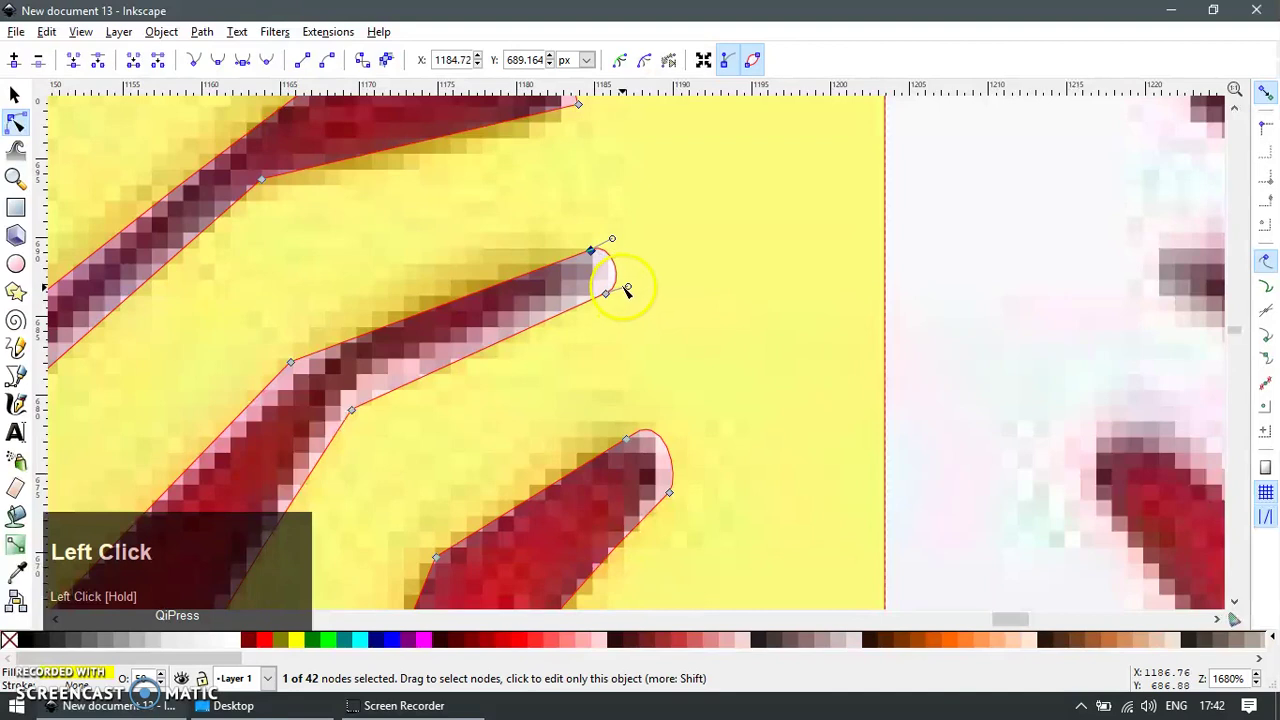
pyautogui.rightClick(646, 248)
# Delete extra nodes on the next leg and its tip to simplify the outline
pyautogui.press('F1')
pyautogui.click(635, 181)
pyautogui.press('Delete')
pyautogui.scroll(3)
pyautogui.click(568, 309)
pyautogui.click(592, 320)
pyautogui.press('Delete')
pyautogui.click(596, 291)
# Bend the leg segment where it angles inward so it follows the reference curve
pyautogui.scroll(-3)
pyautogui.scroll(3)
pyautogui.press('F1')
pyautogui.moveTo(723, 283); pyautogui.dragTo(609, 368)
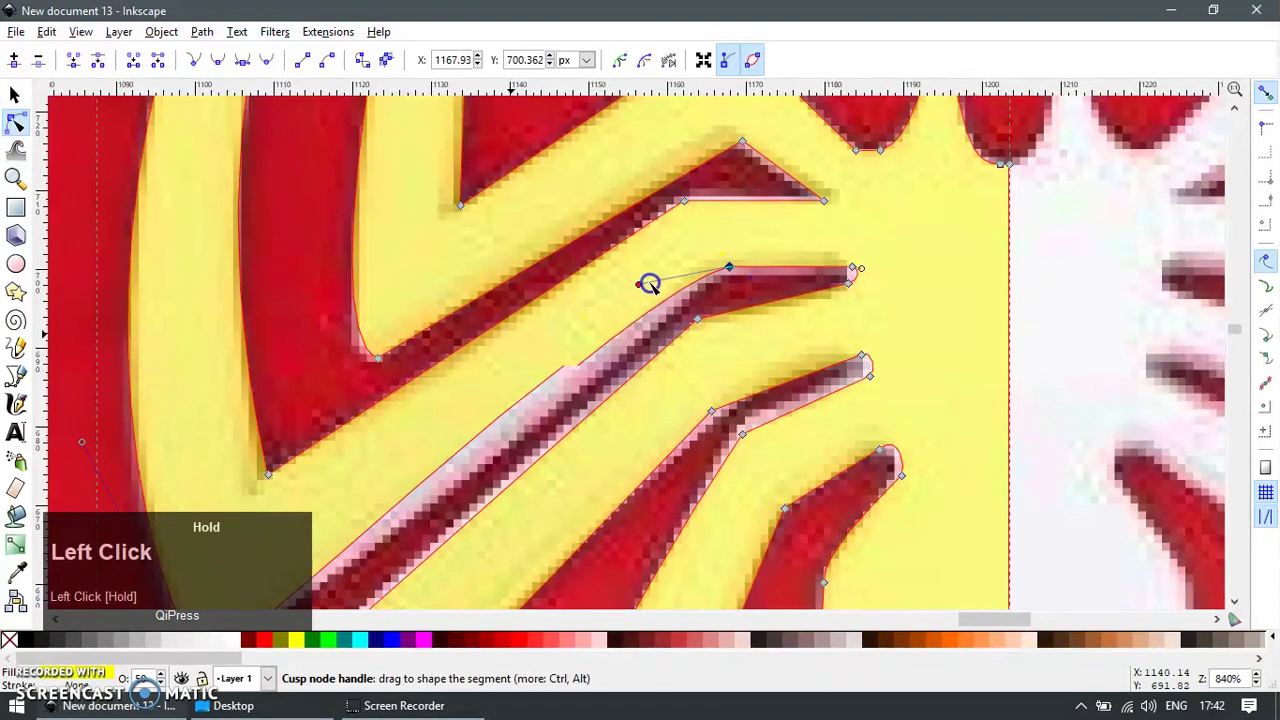
pyautogui.click(701, 270)
pyautogui.rightClick(609, 368)
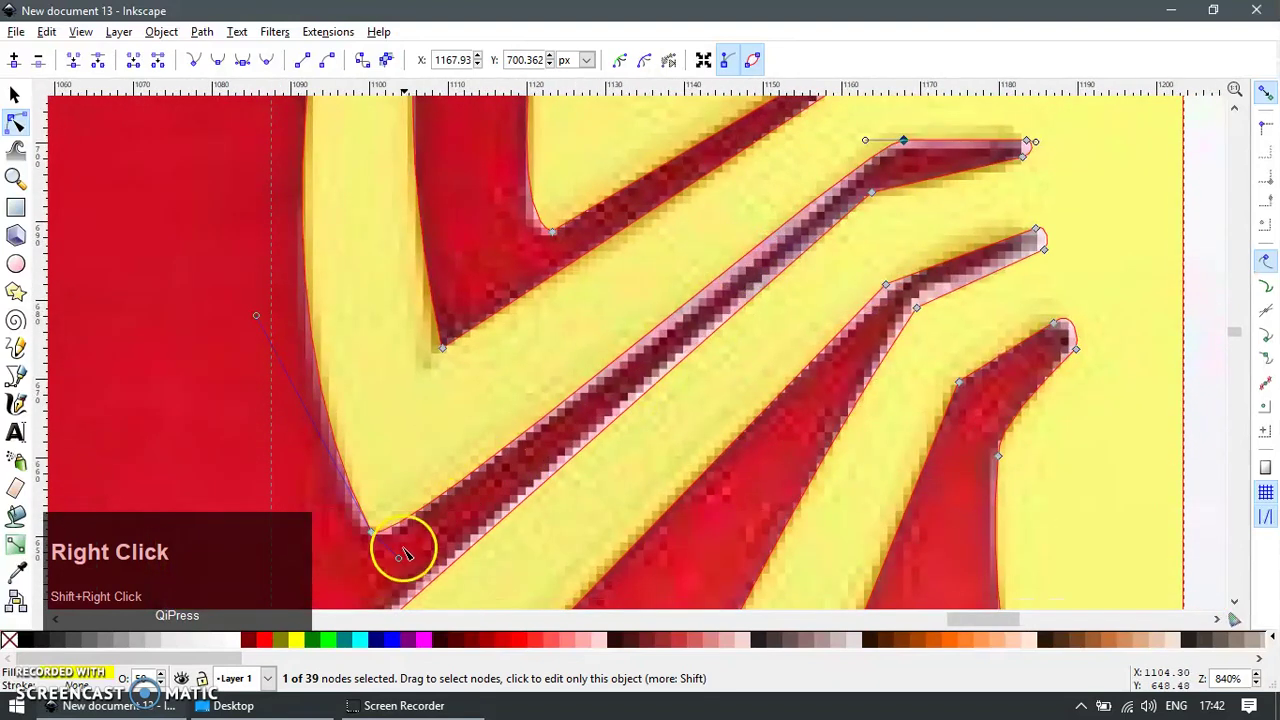
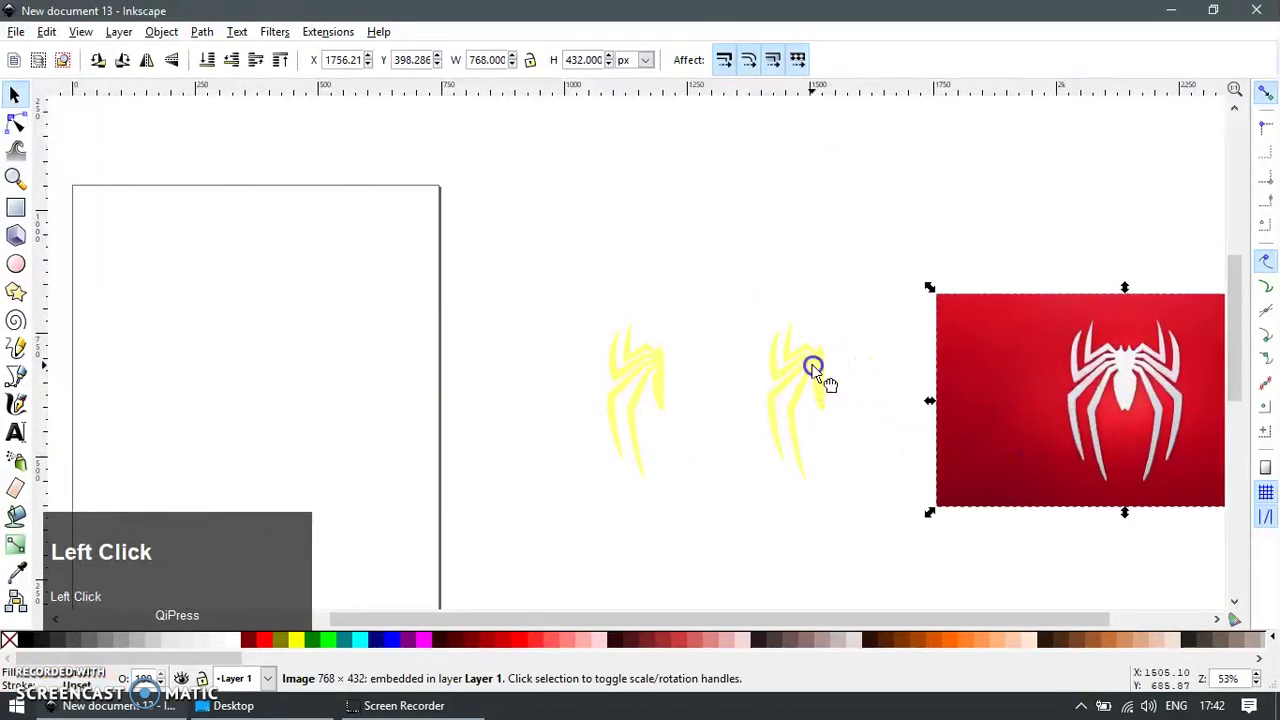
# Colour both traced spider halves grey and join them into one full spider
pyautogui.press('h')
pyautogui.click(542, 281)
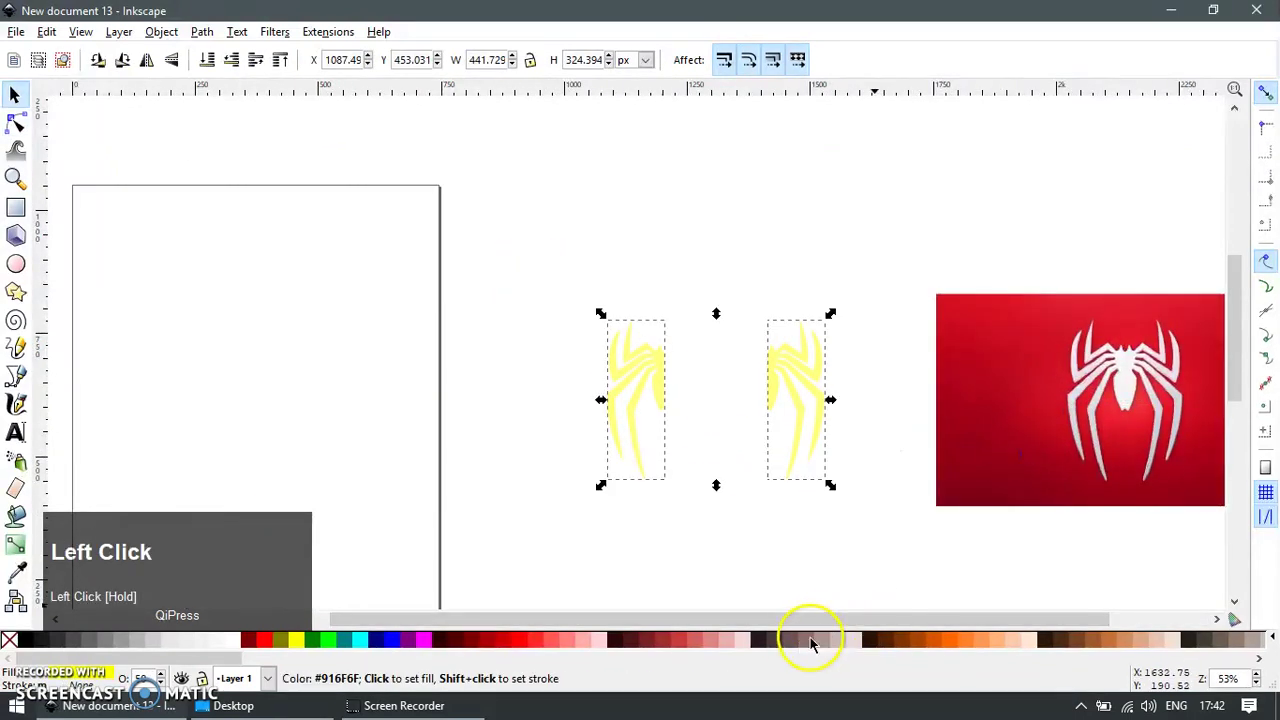
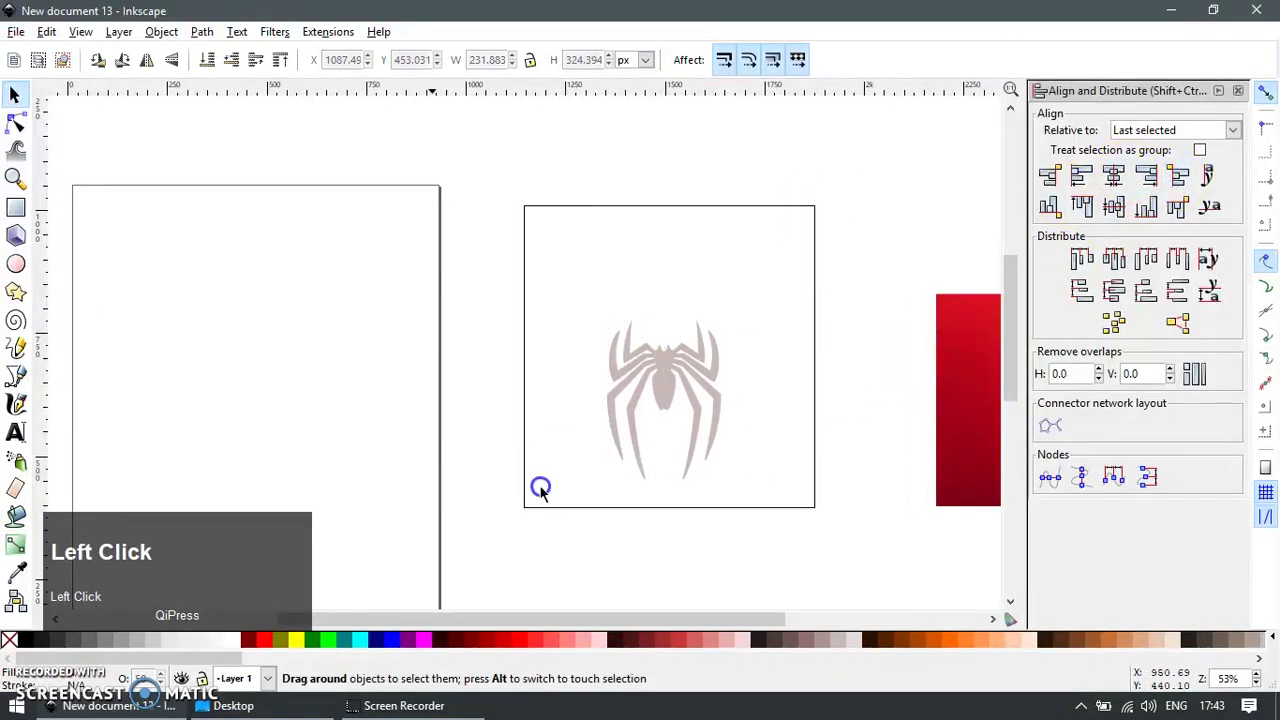
pyautogui.press('=')
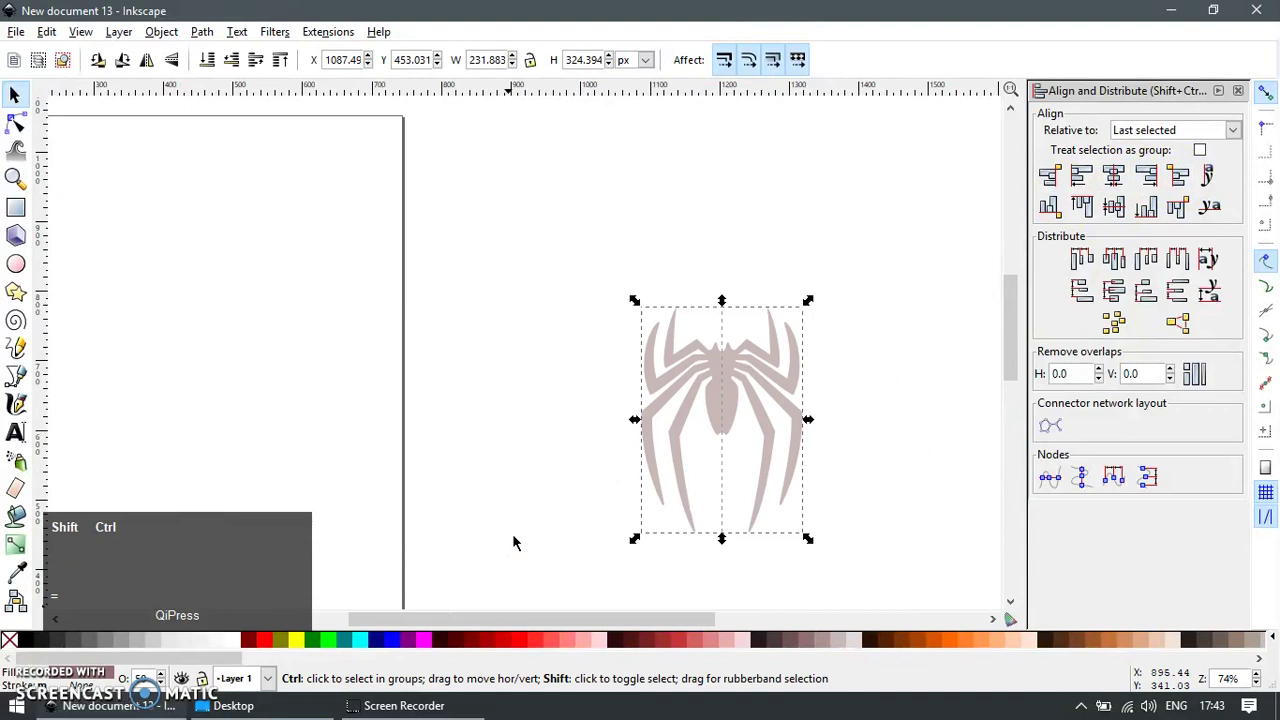
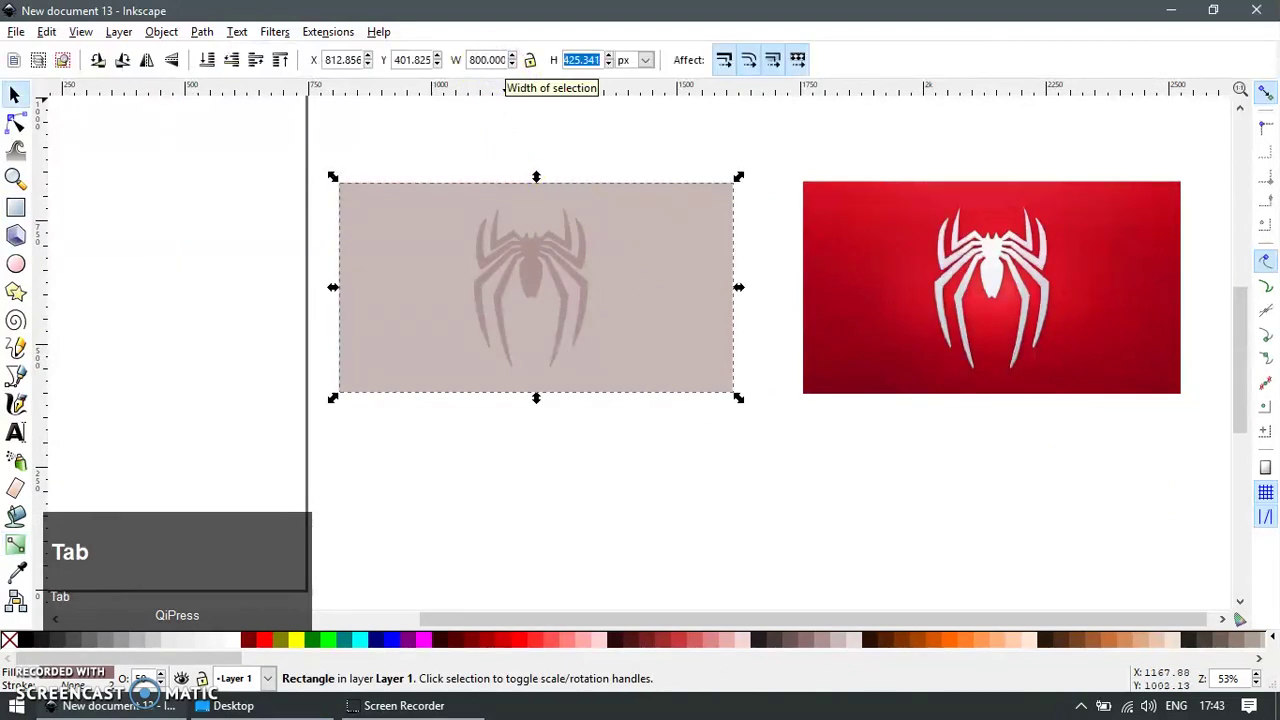
# Set the background rectangle's height to 600 px
pyautogui.write('00')
pyautogui.press('Return')
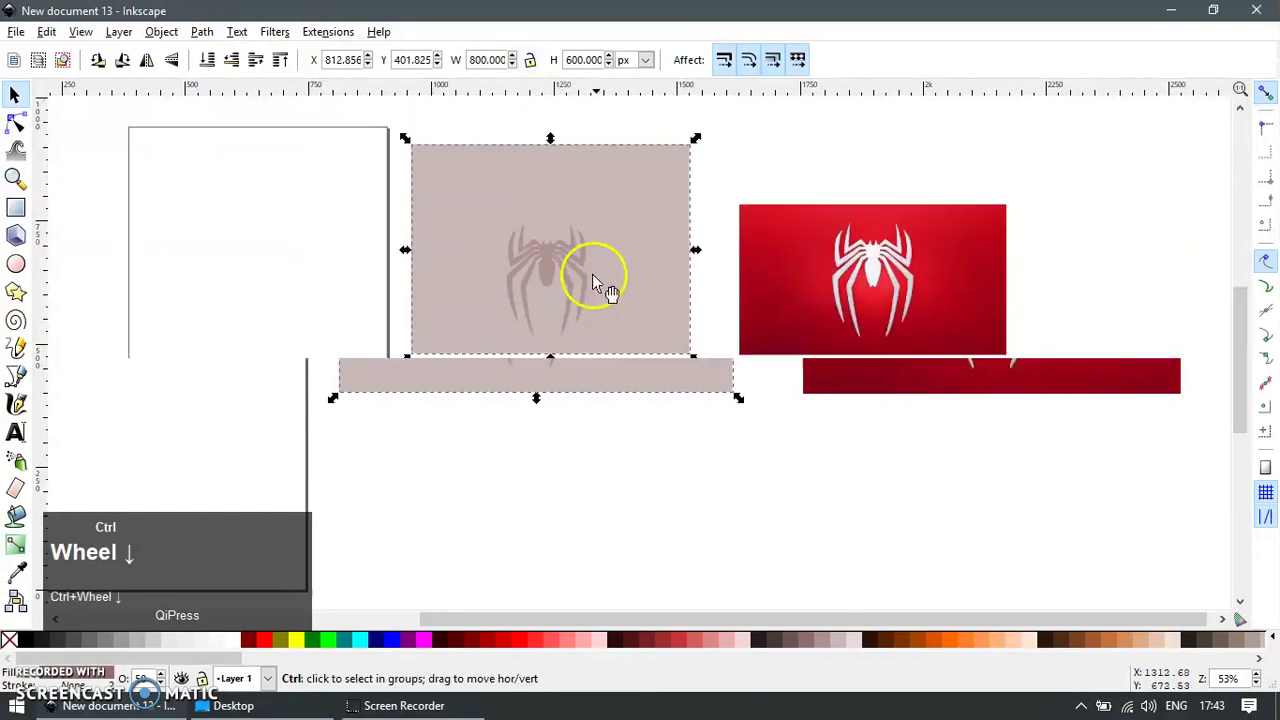
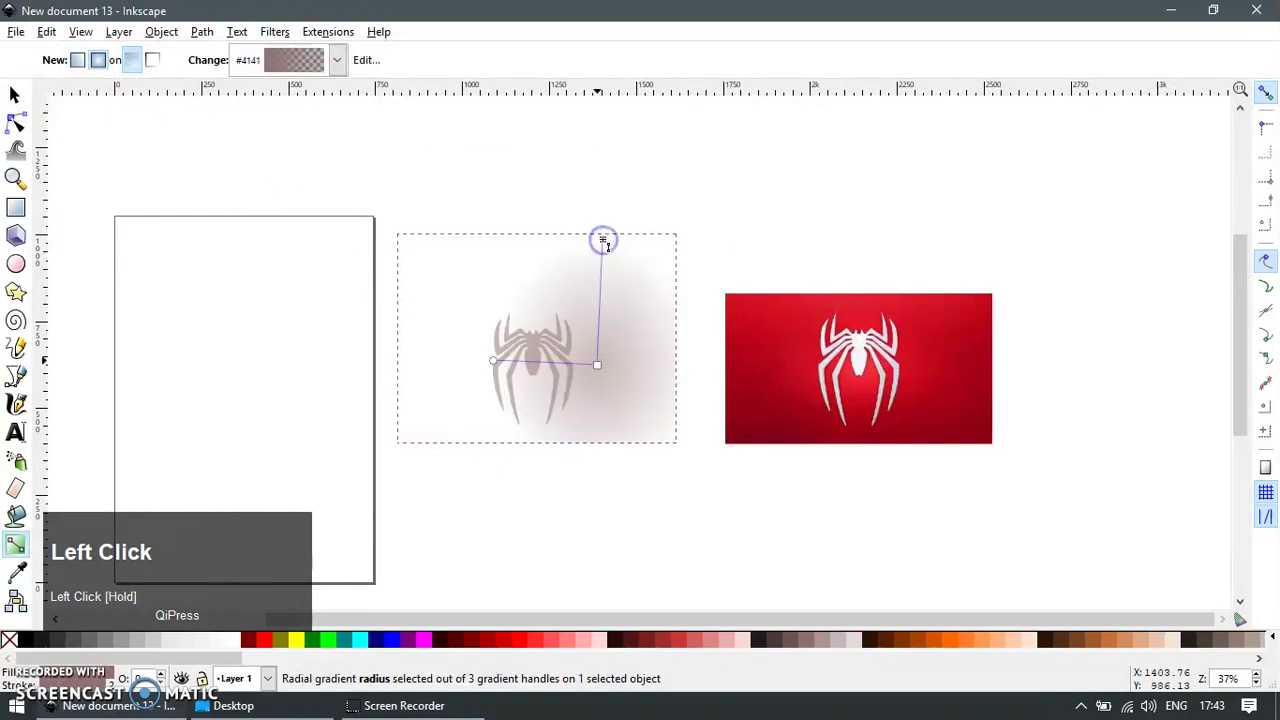
# Sample the red and white colours from the reference photo, then delete the photo
pyautogui.press('F7')
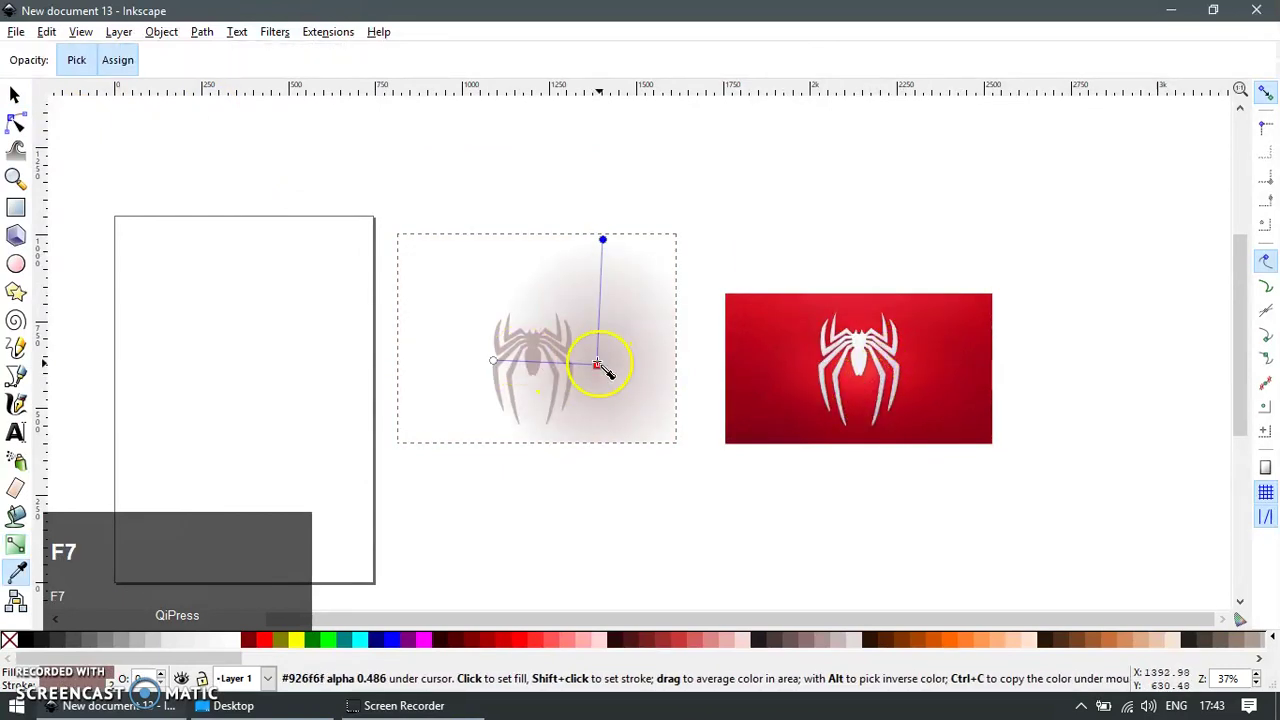
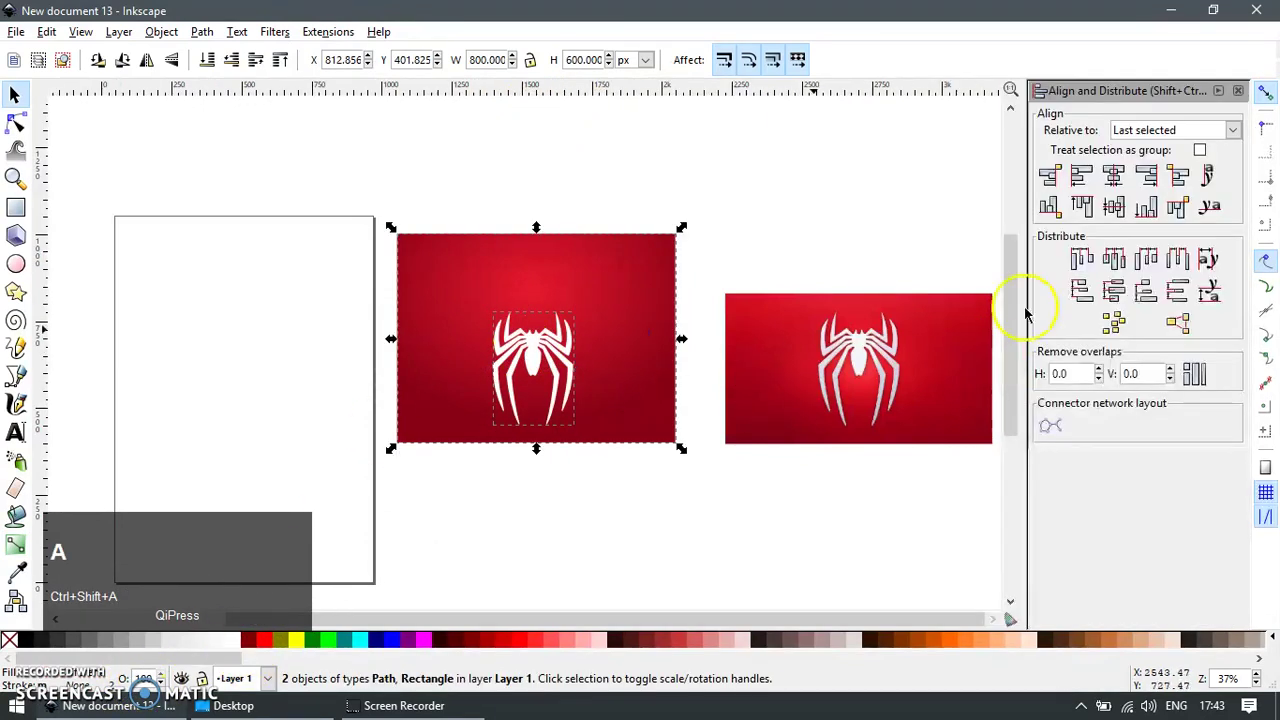
pyautogui.click(1117, 182)
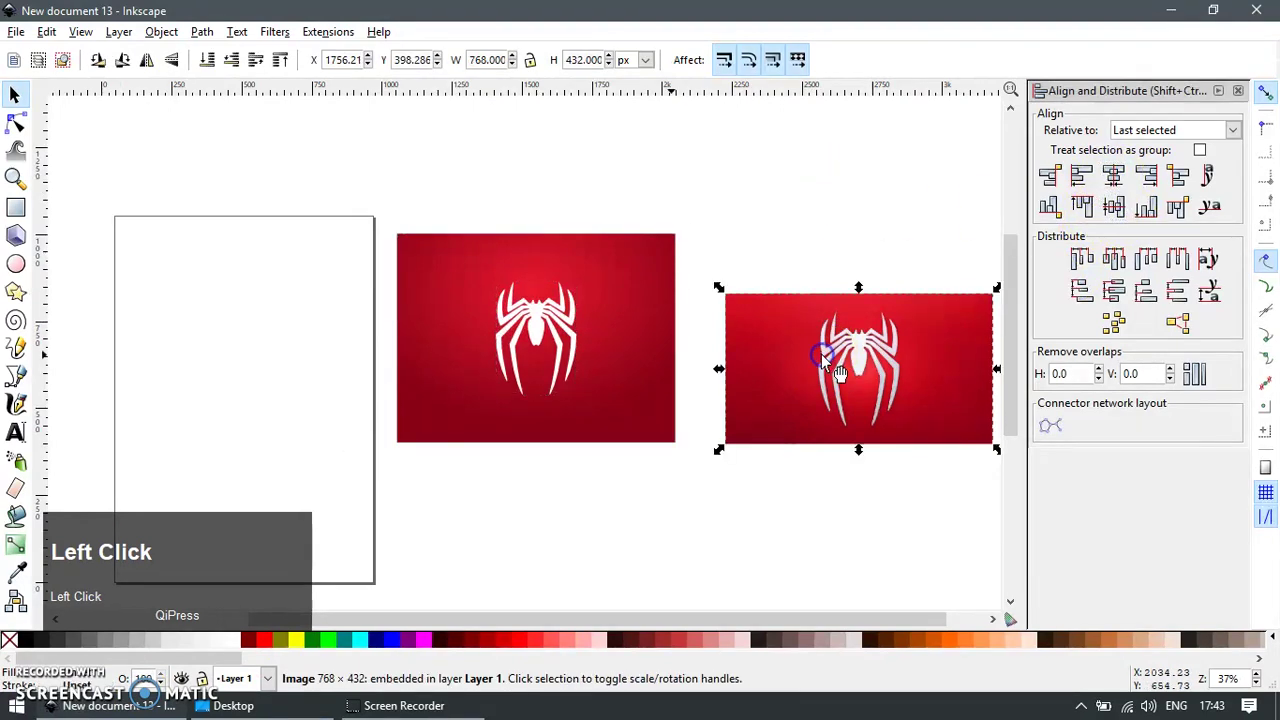
pyautogui.press('Delete')
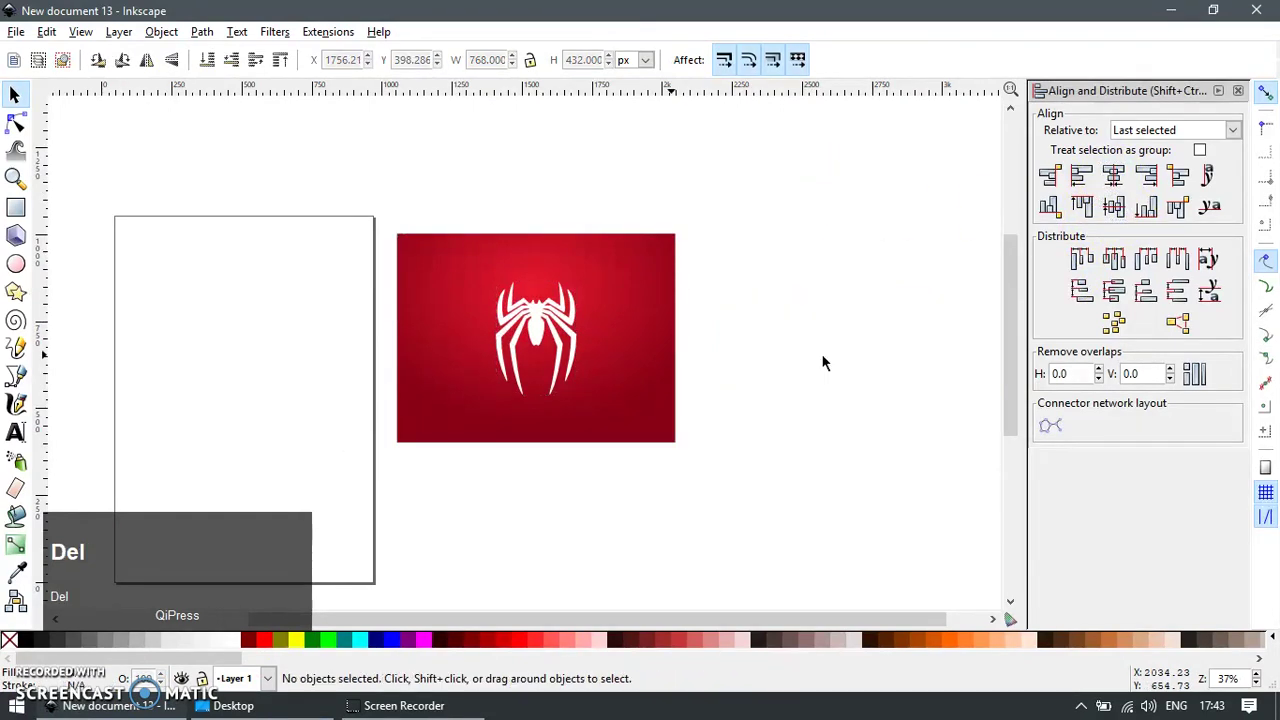
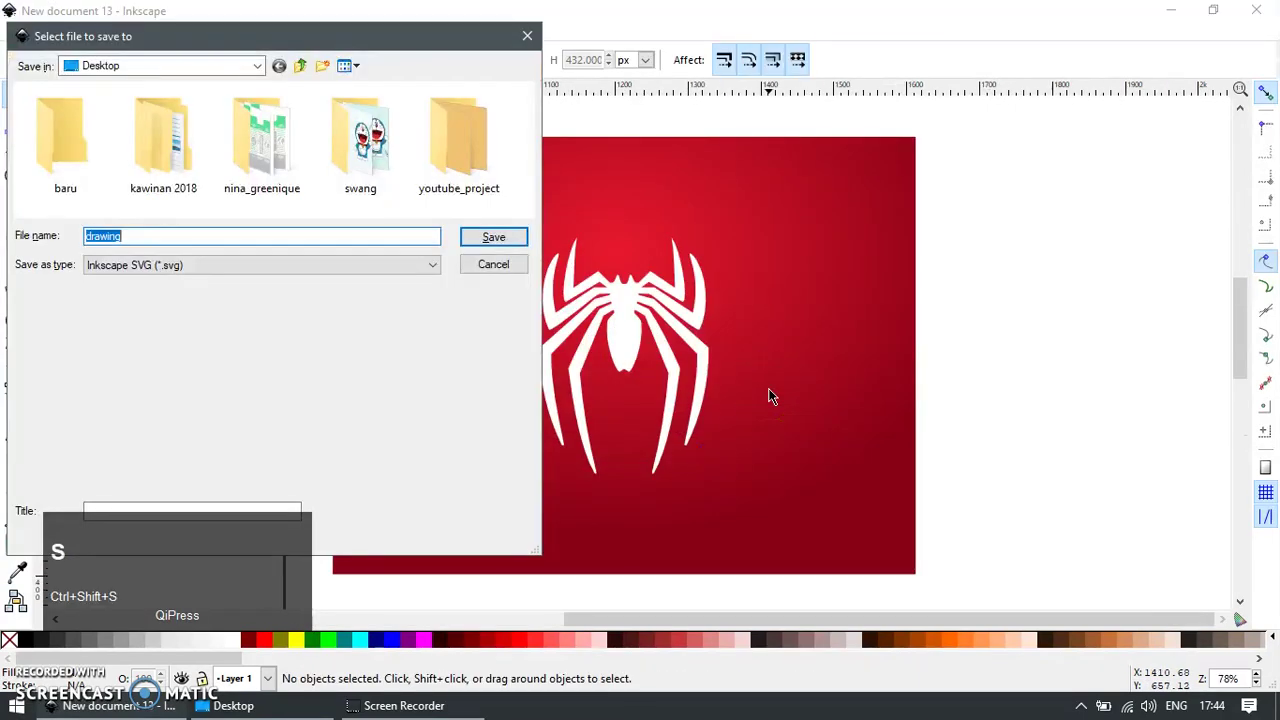
# Save the drawing as spiderman_result.svg
pyautogui.press('s')
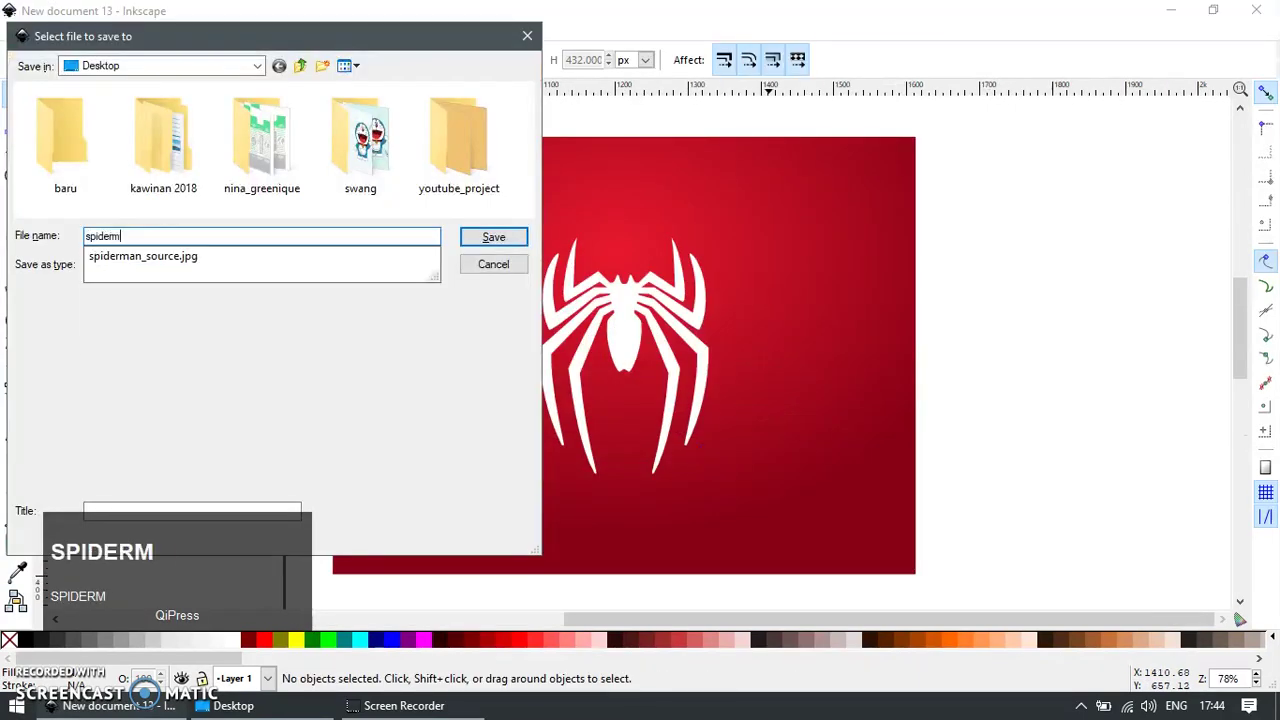
pyautogui.write('SPIDERMAN')
pyautogui.press('shift+-')
pyautogui.press('r')
pyautogui.press('Return')
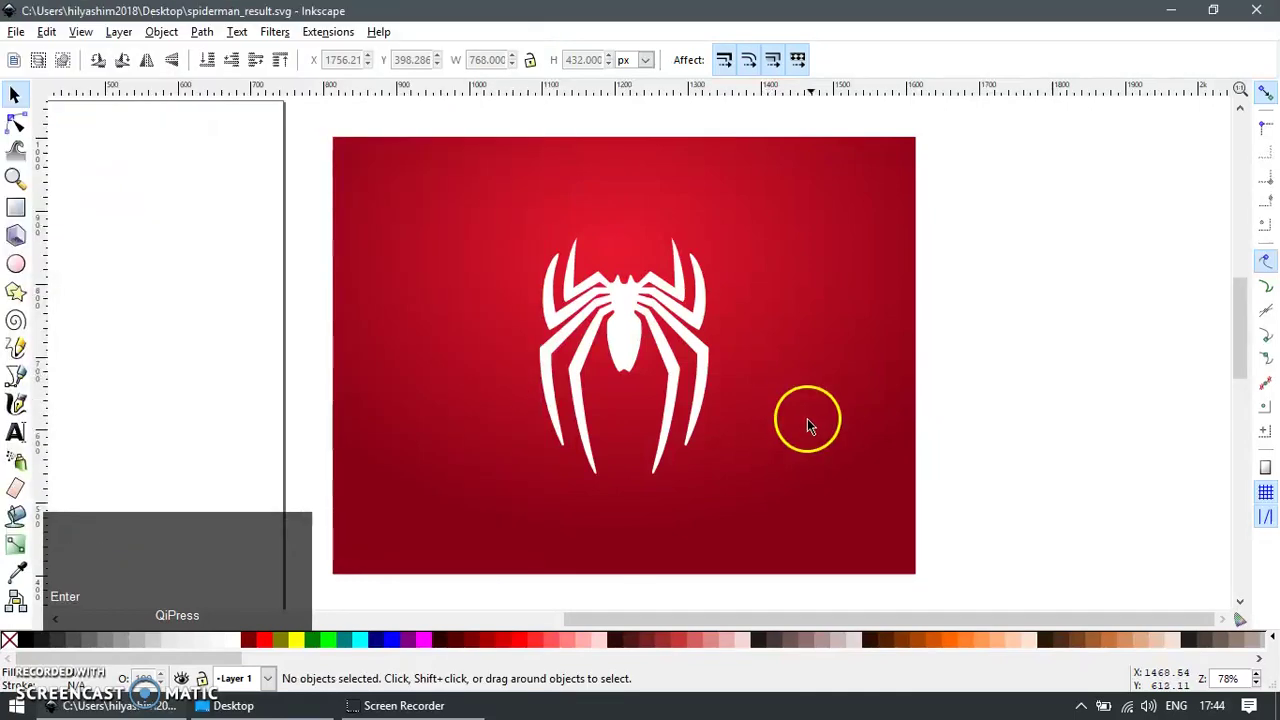
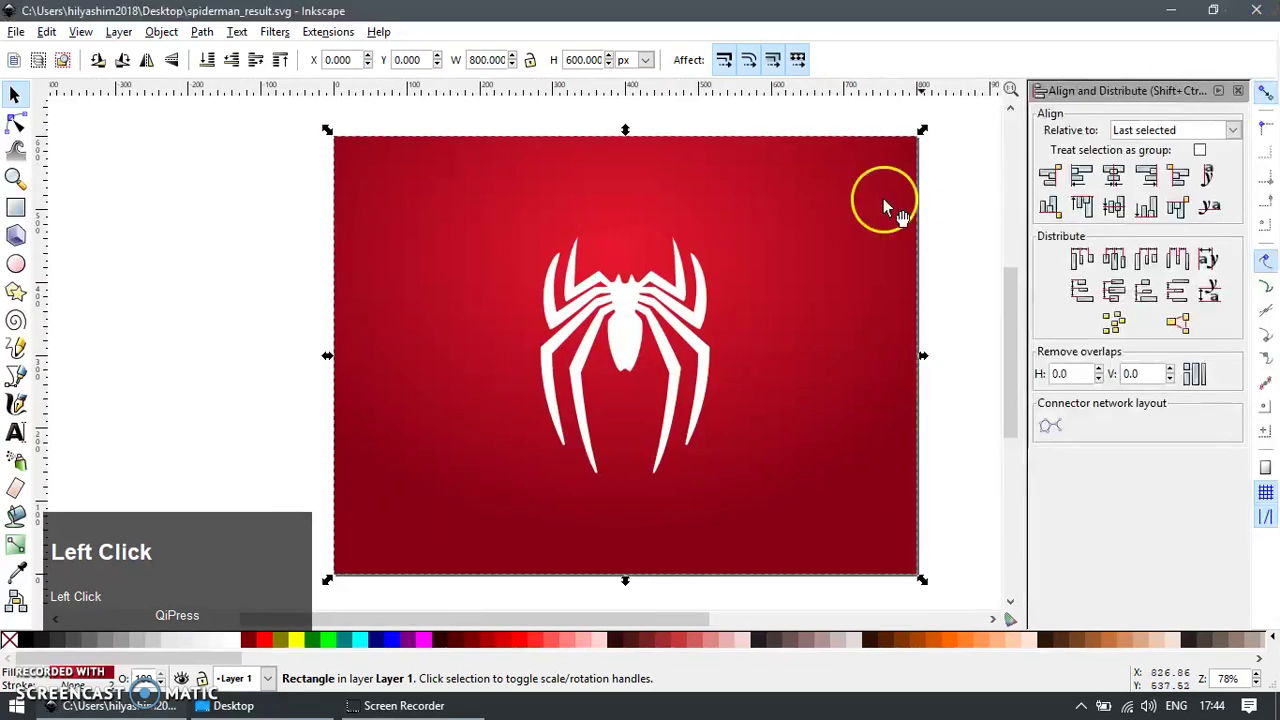
pyautogui.press('F12')
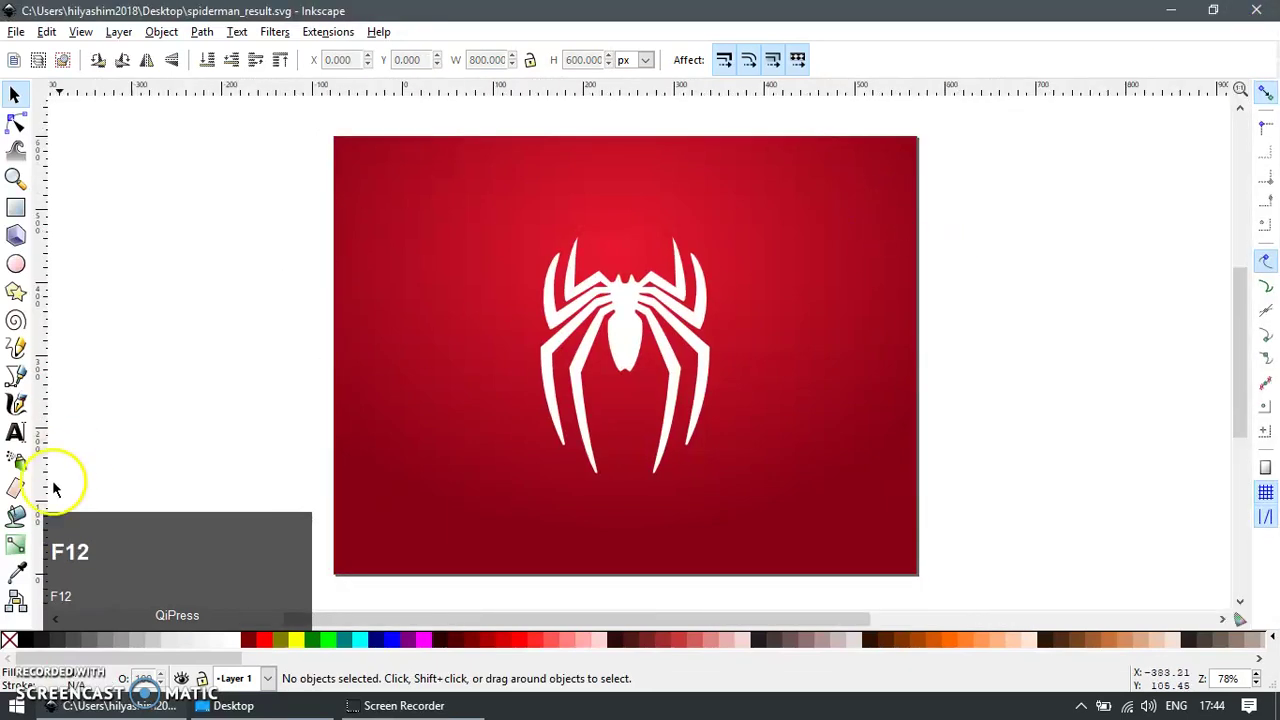